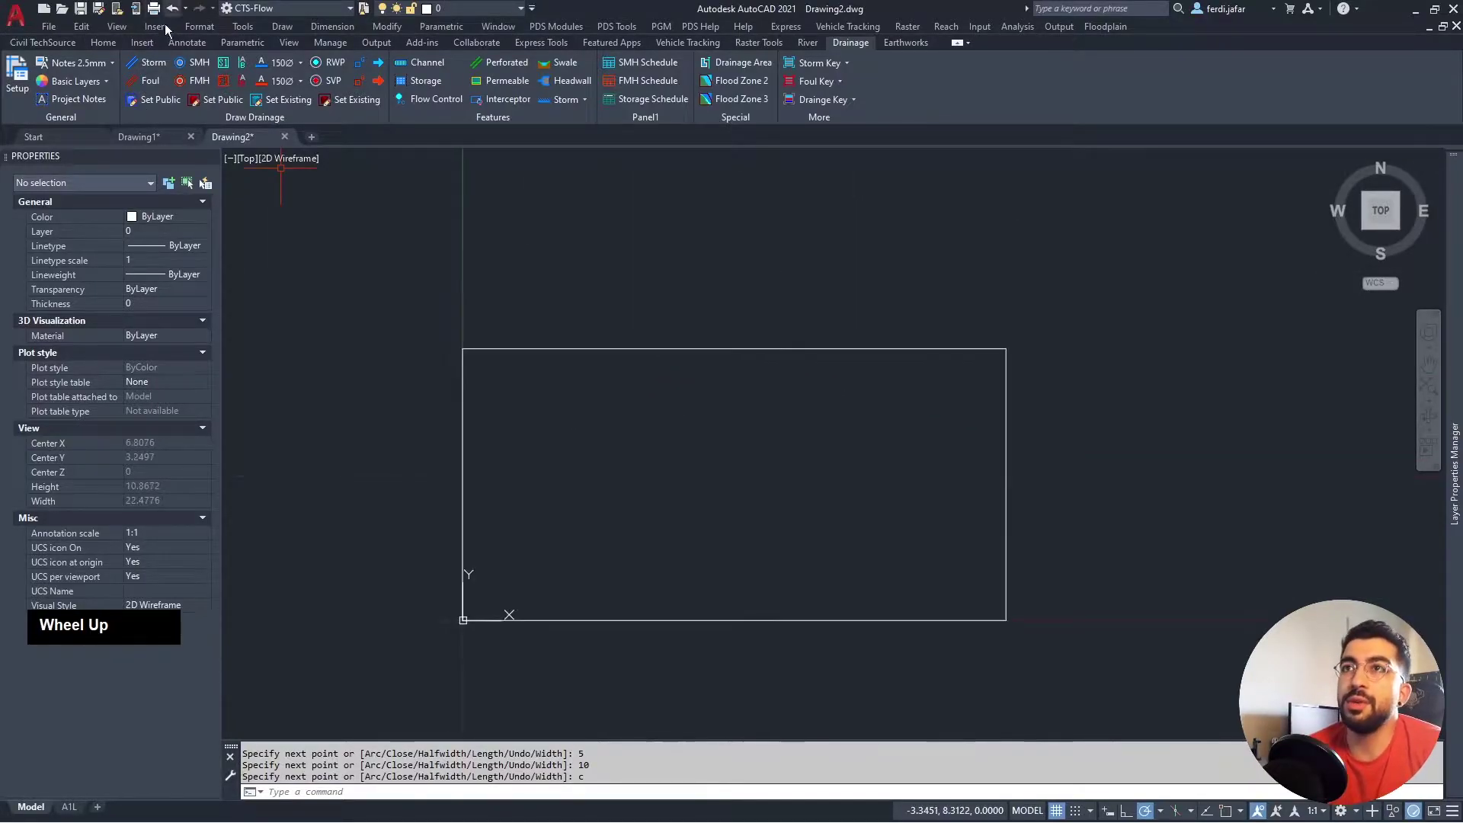
# Hatch the rectangle with the ANSI37 crosshatch pattern at a 45 degree angle.
pyautogui.click(107, 50)
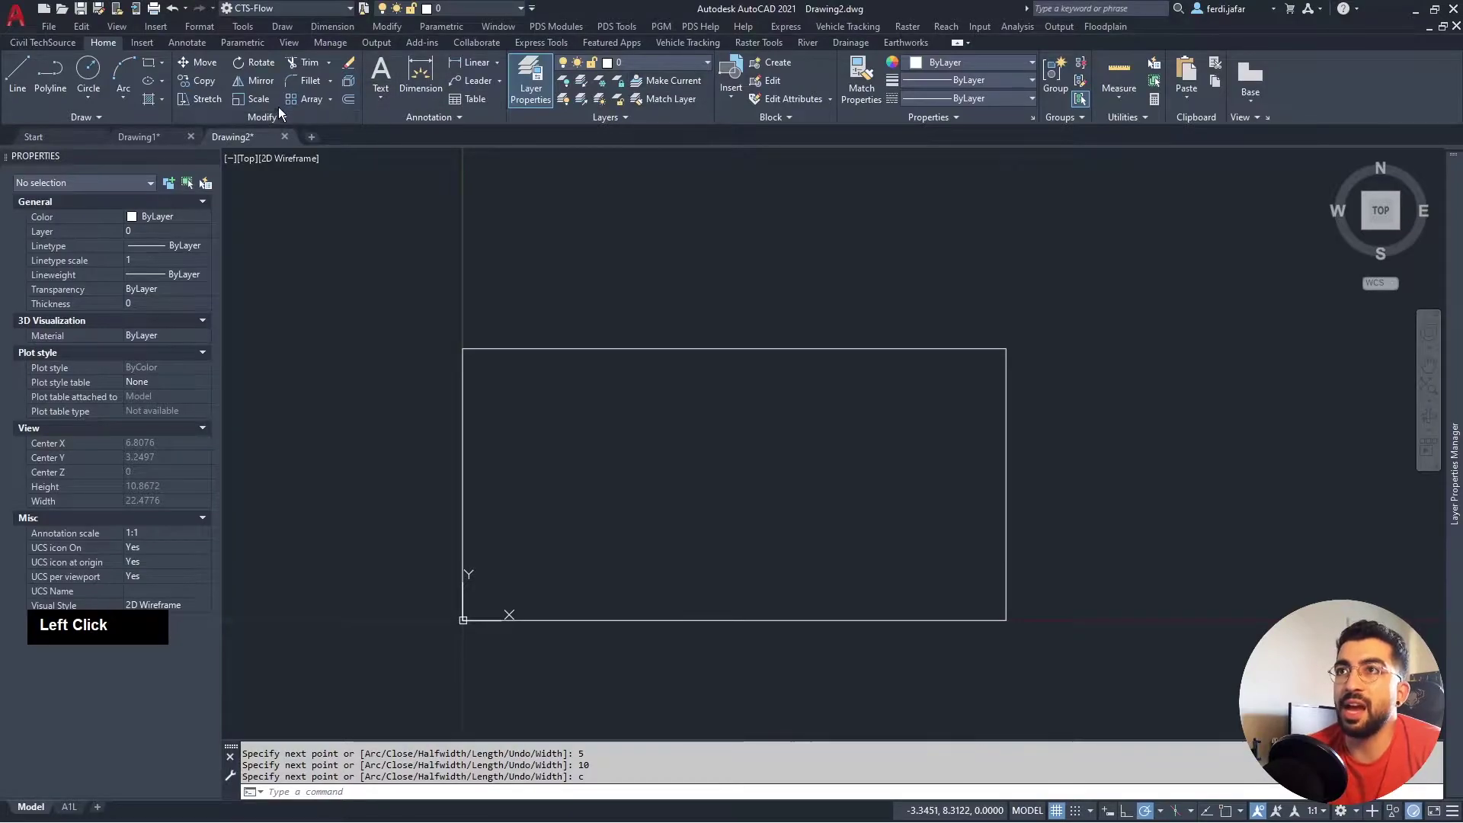
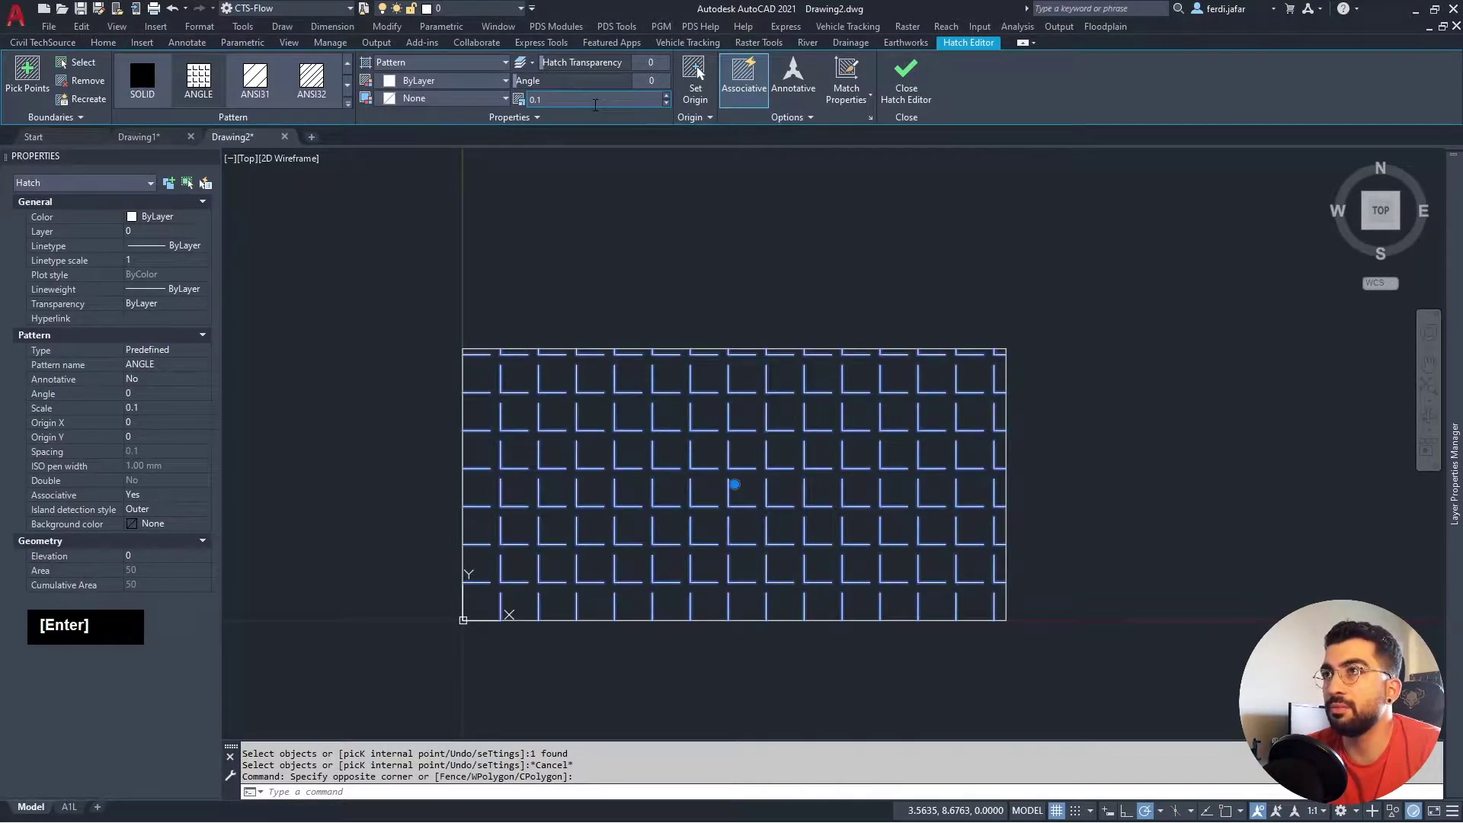
pyautogui.scroll(-3)
pyautogui.scroll(3)
pyautogui.click(153, 88)
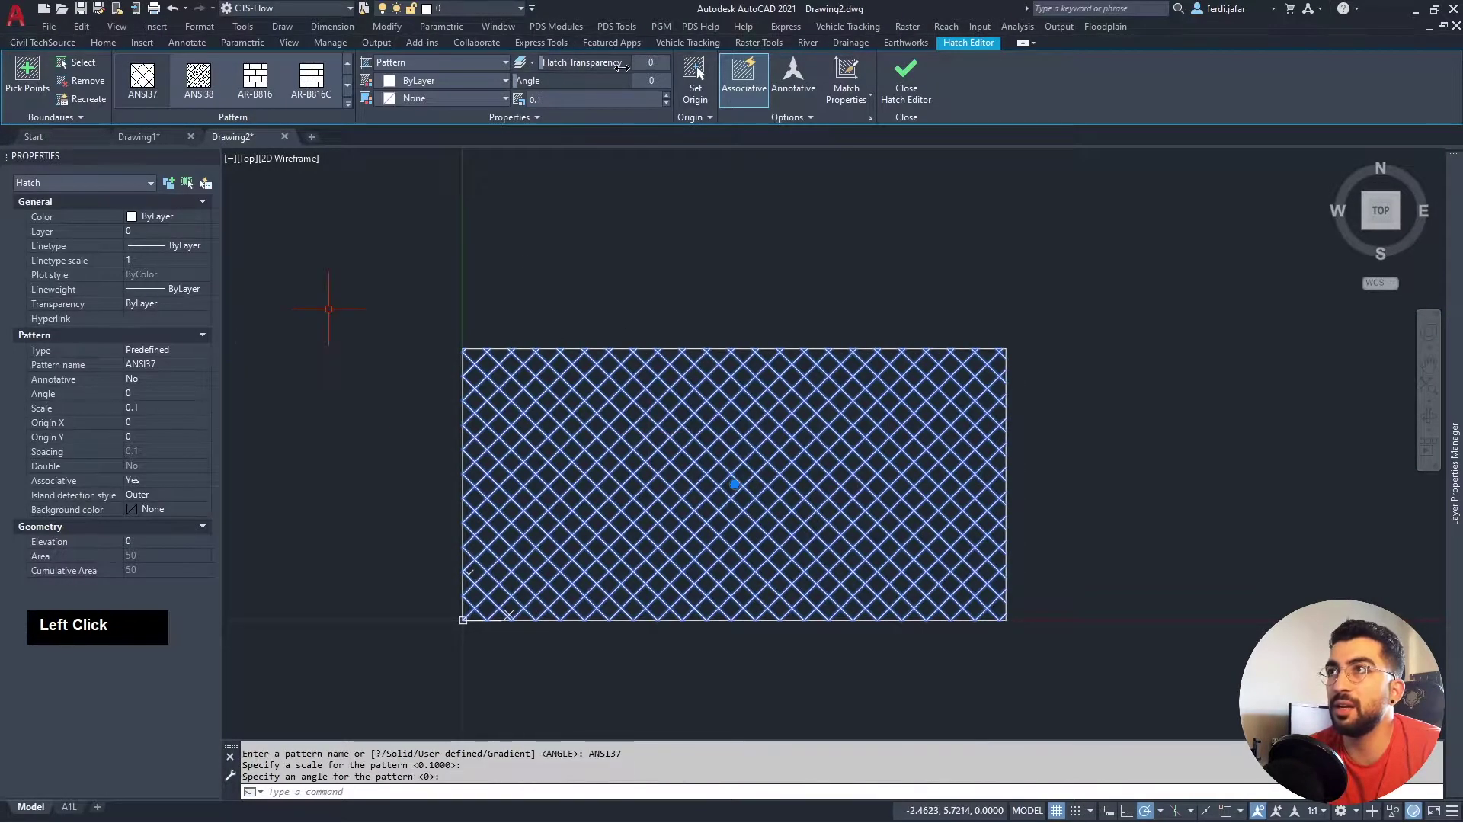
pyautogui.write('45')
pyautogui.press('Return')
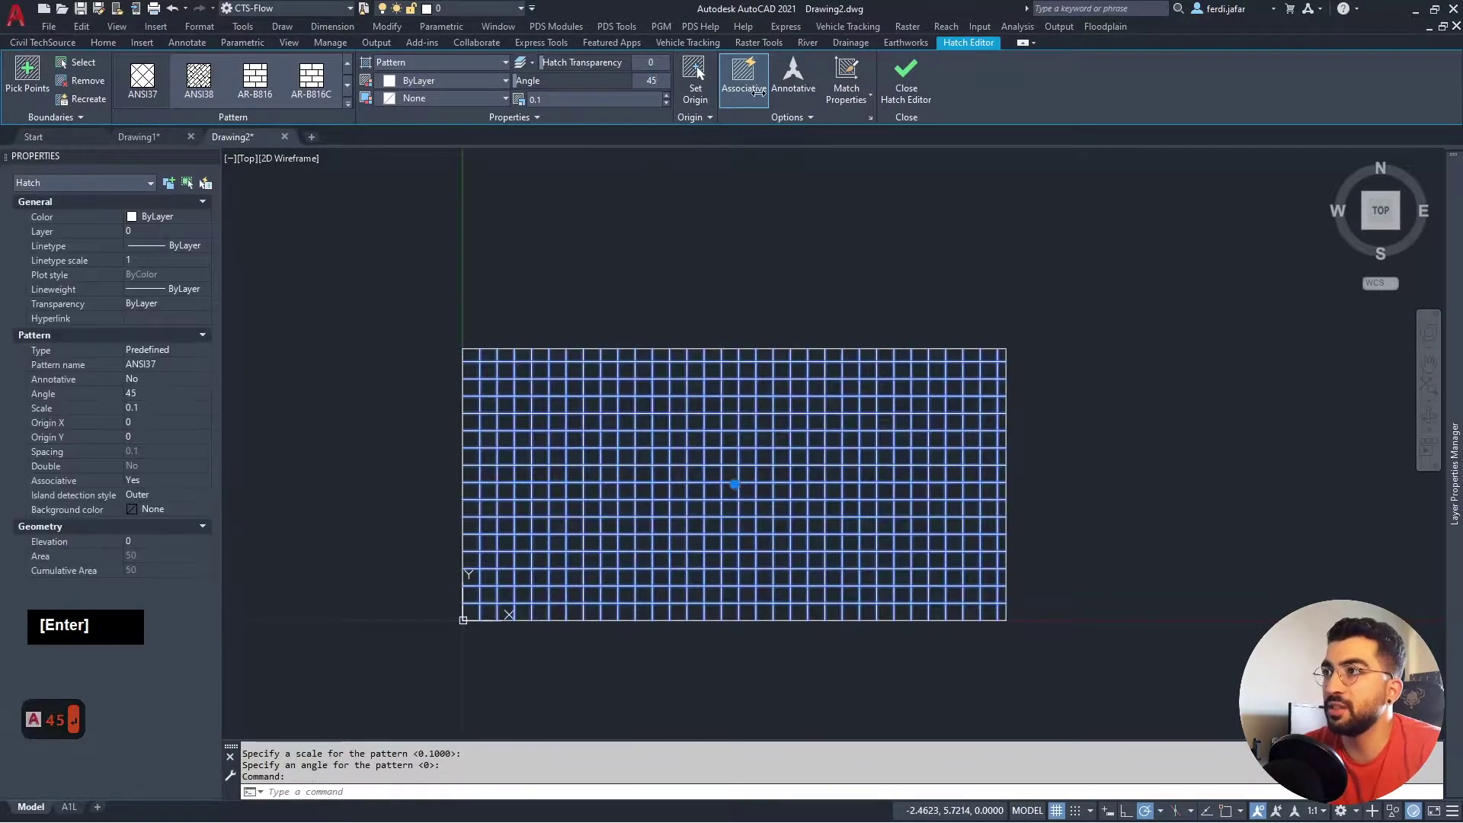
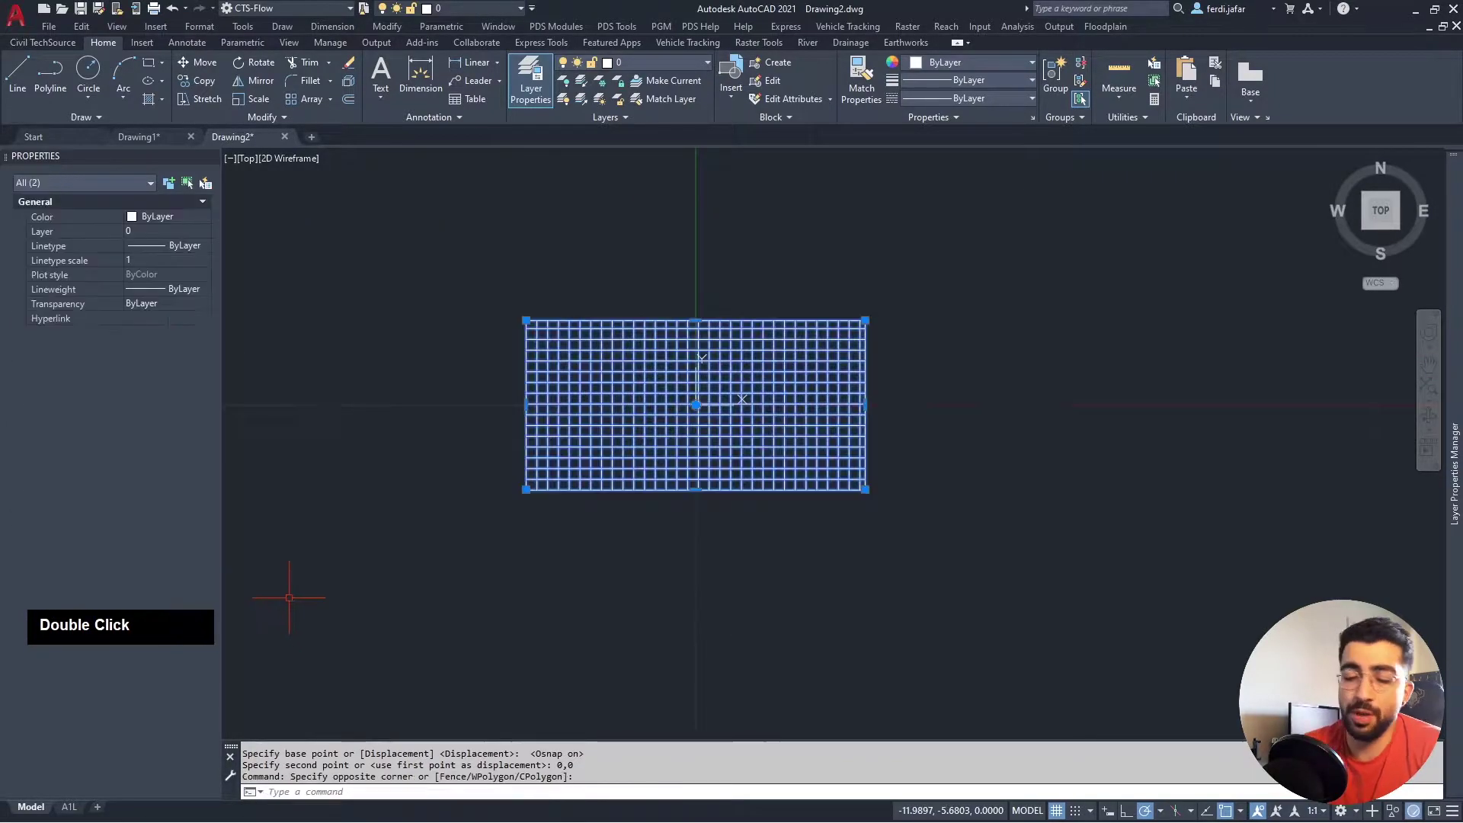
# Define a block named Example Storage with its base point at 0,0,0.
pyautogui.write('block')
pyautogui.press('Return')
pyautogui.write('block↵')
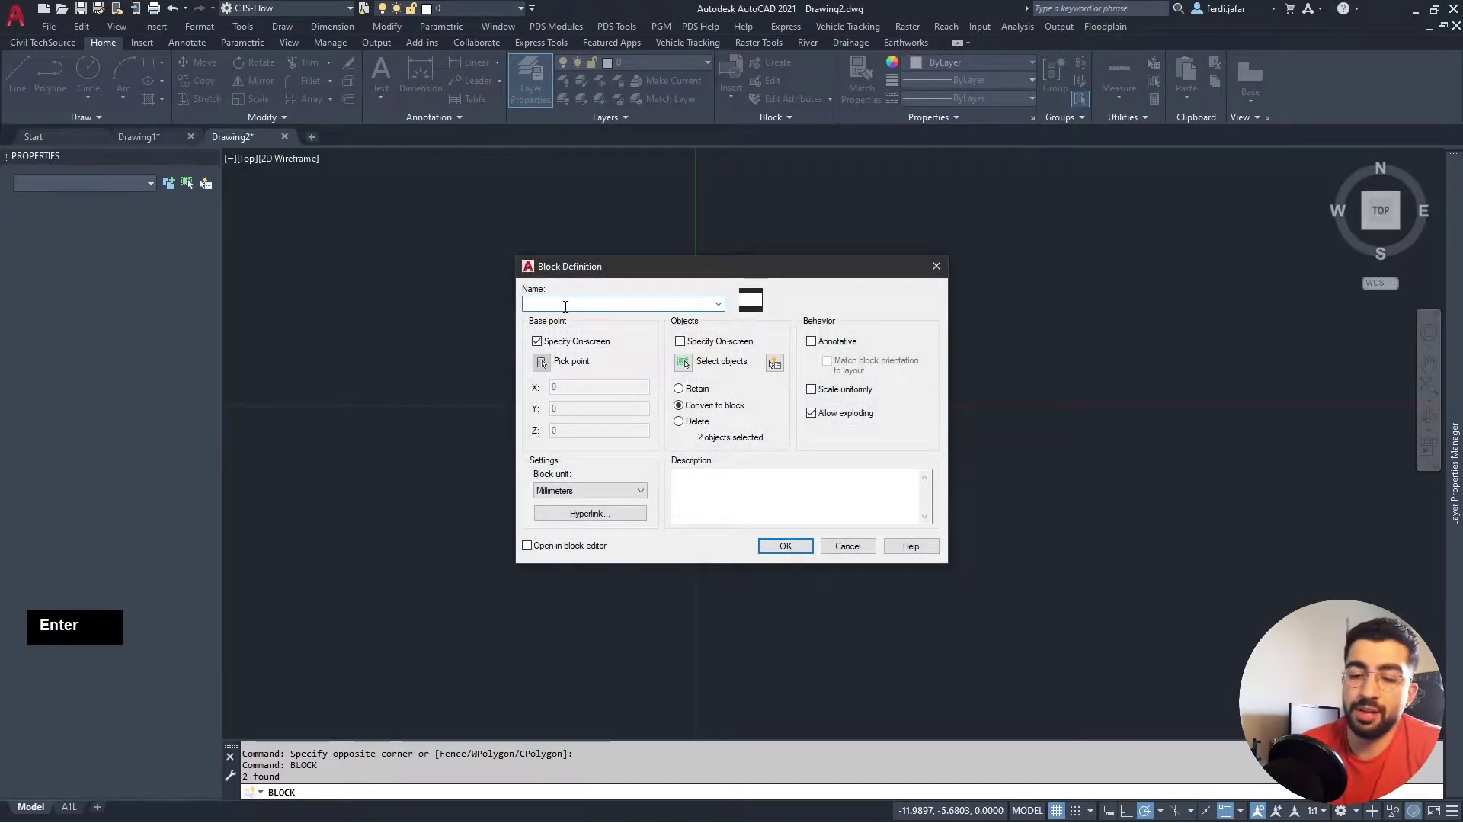
pyautogui.write('example storag')
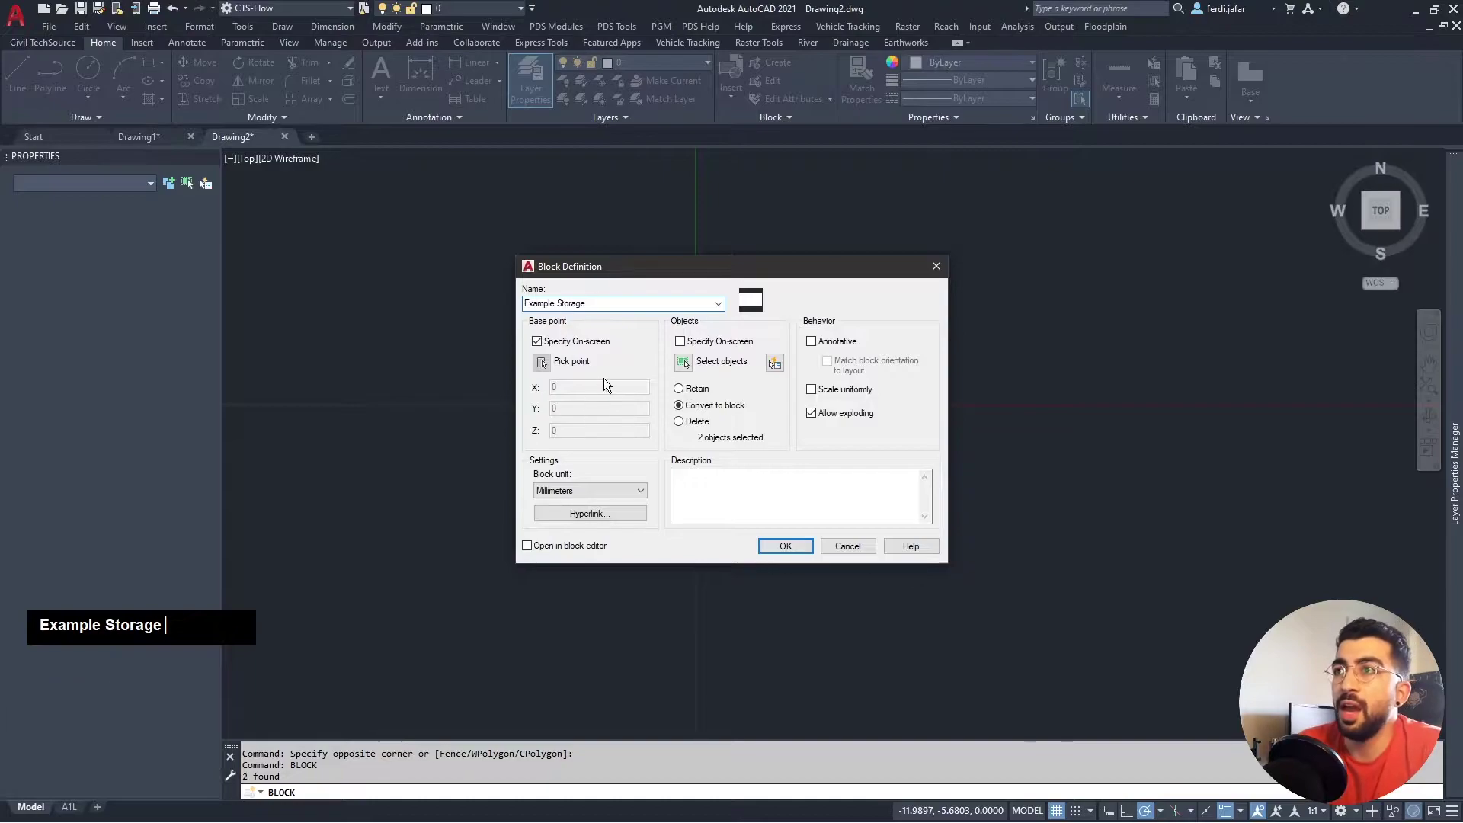
pyautogui.click(577, 340)
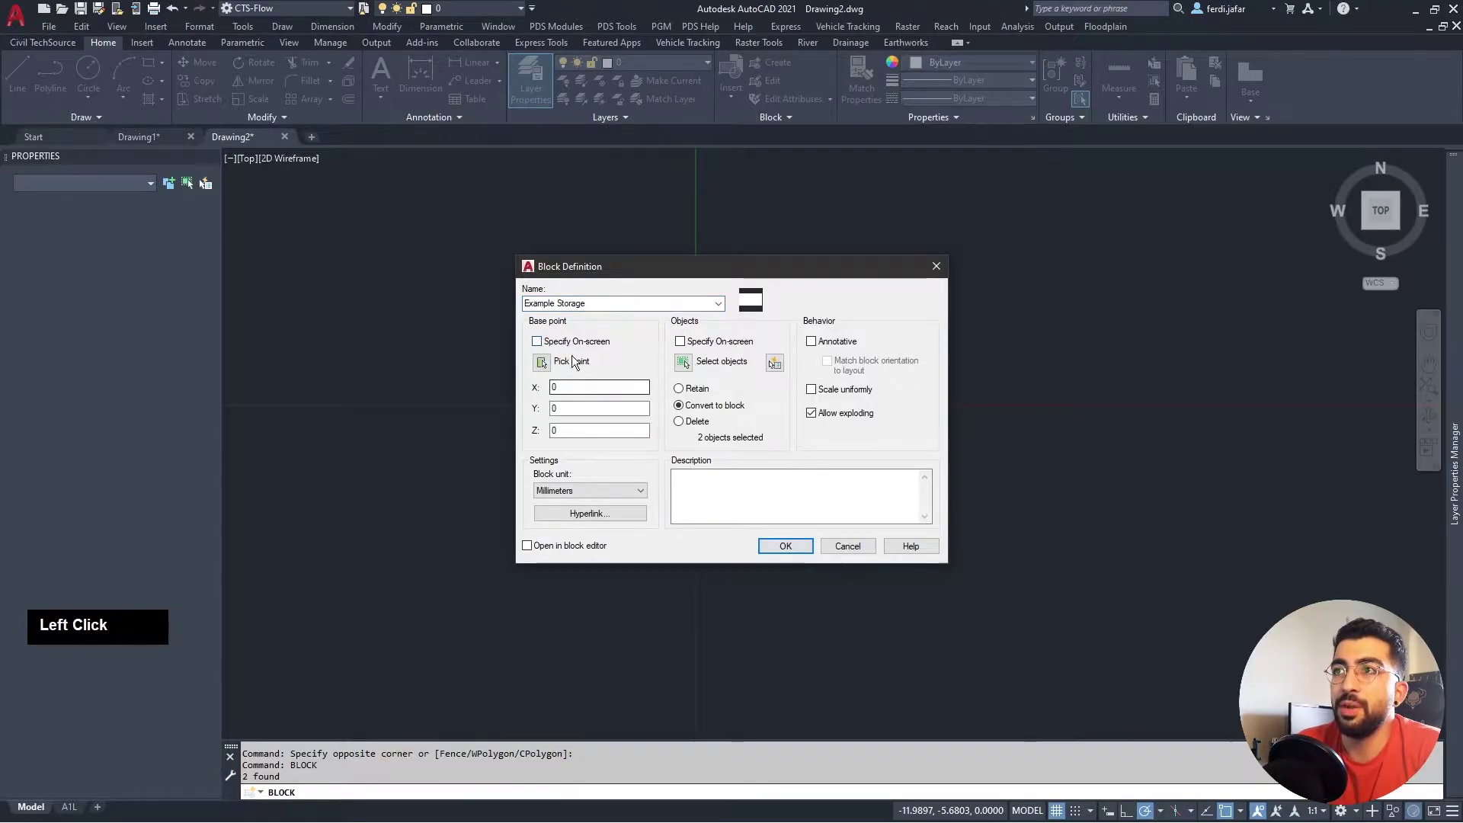
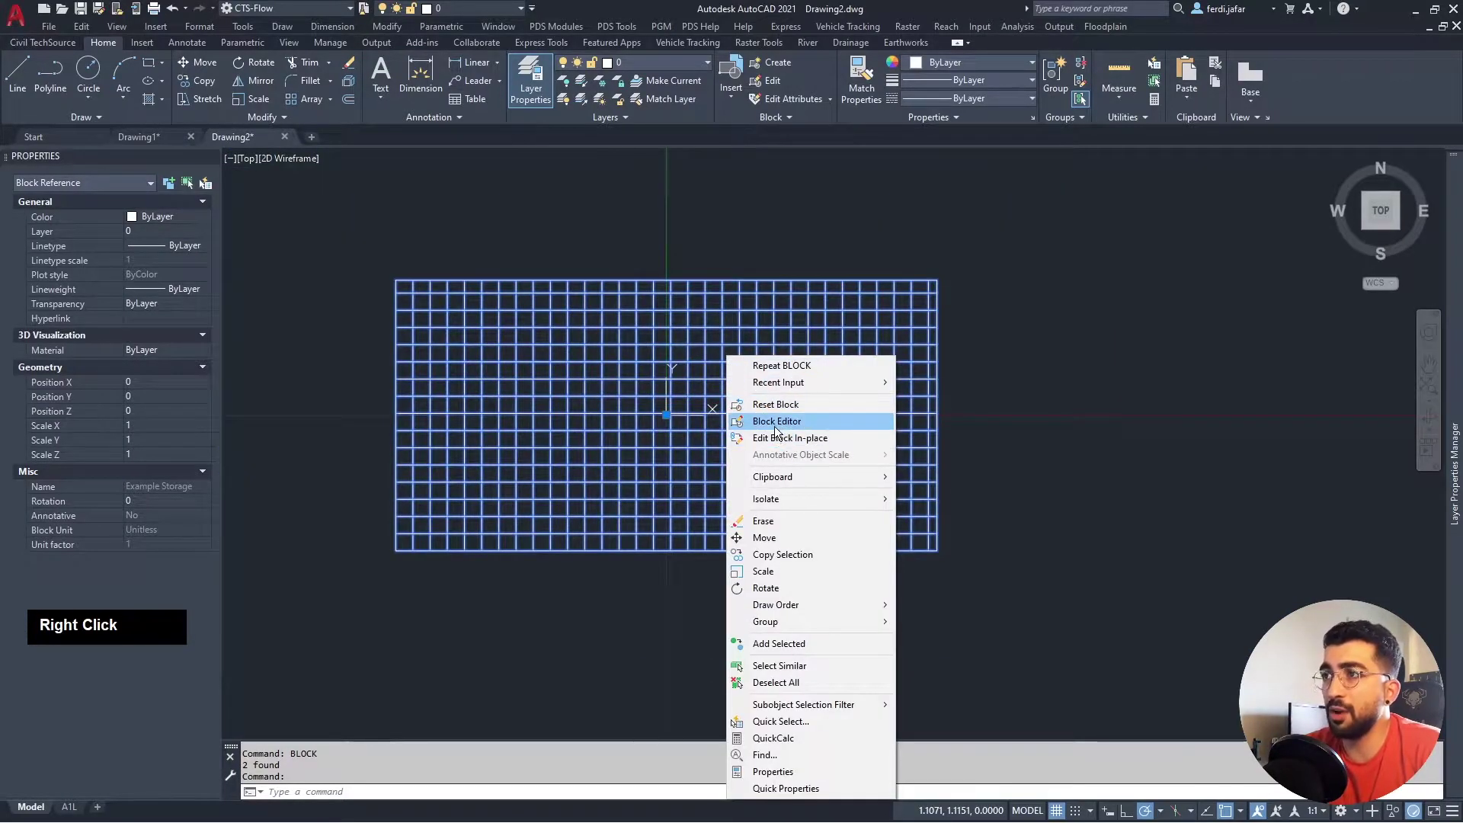
# In the Block Editor, auto-constrain the rectangle and hatch after accepting the constraint settings.
pyautogui.click(780, 425)
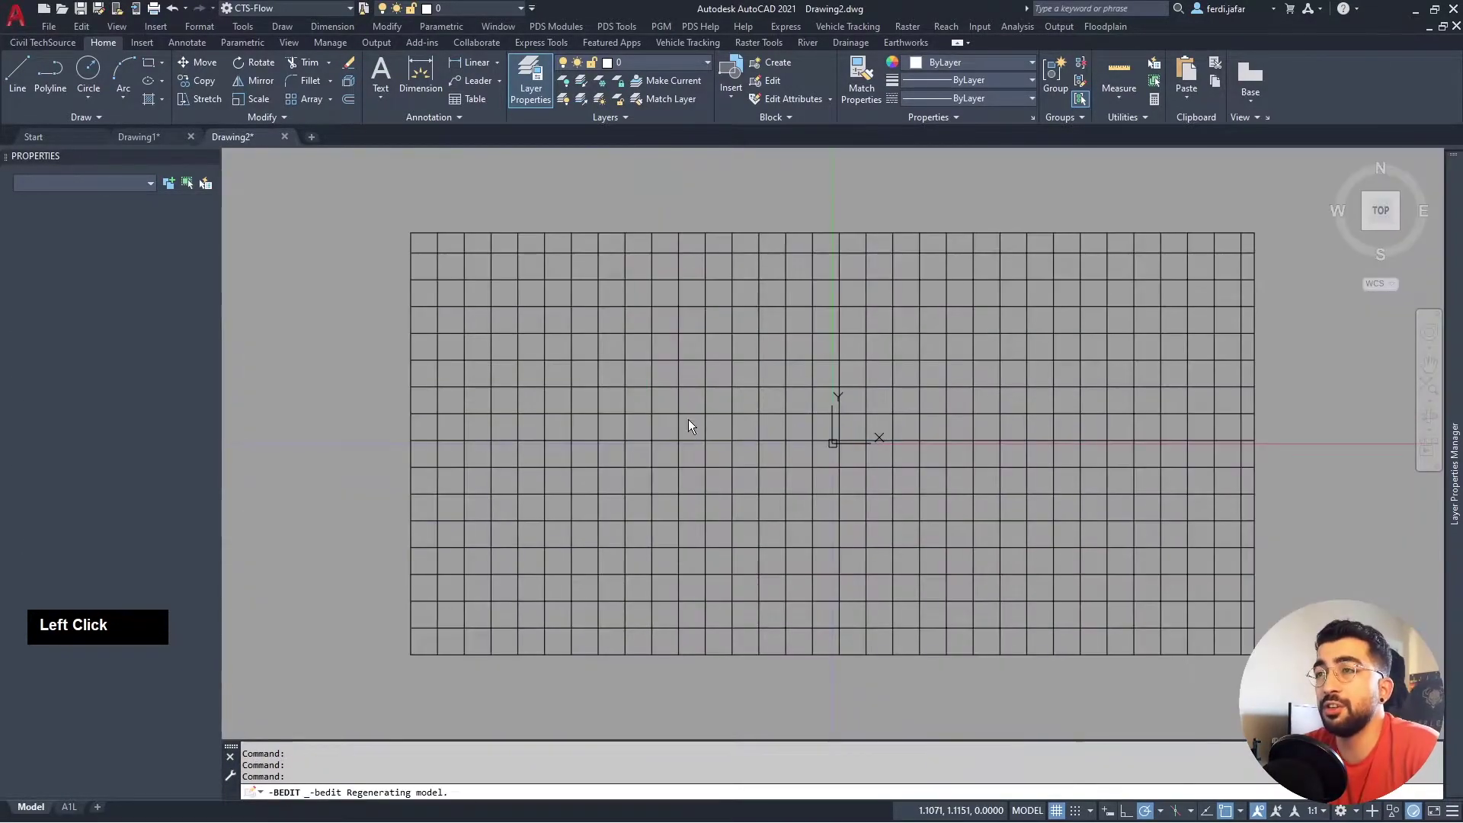
pyautogui.scroll(-3)
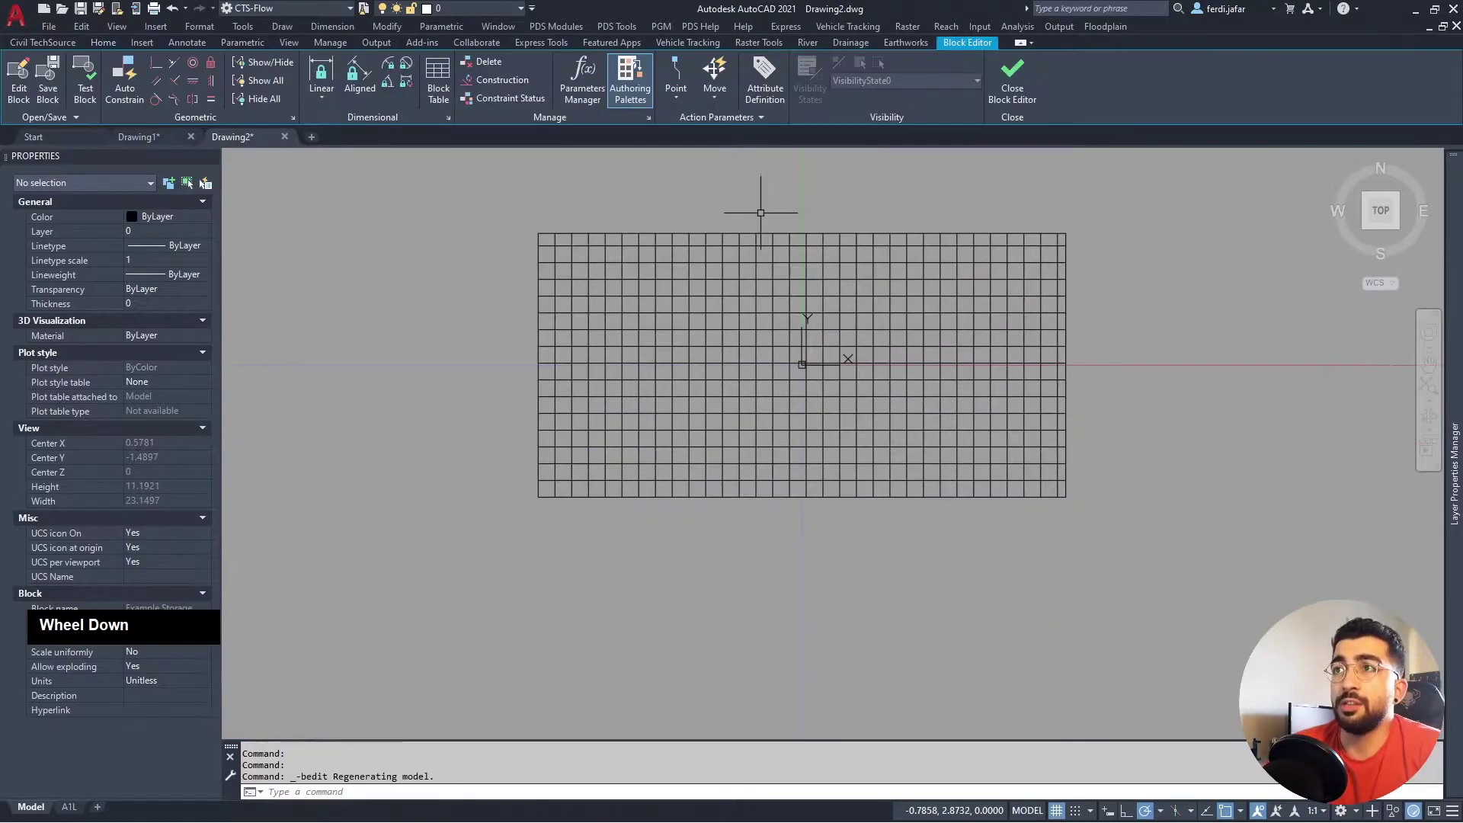
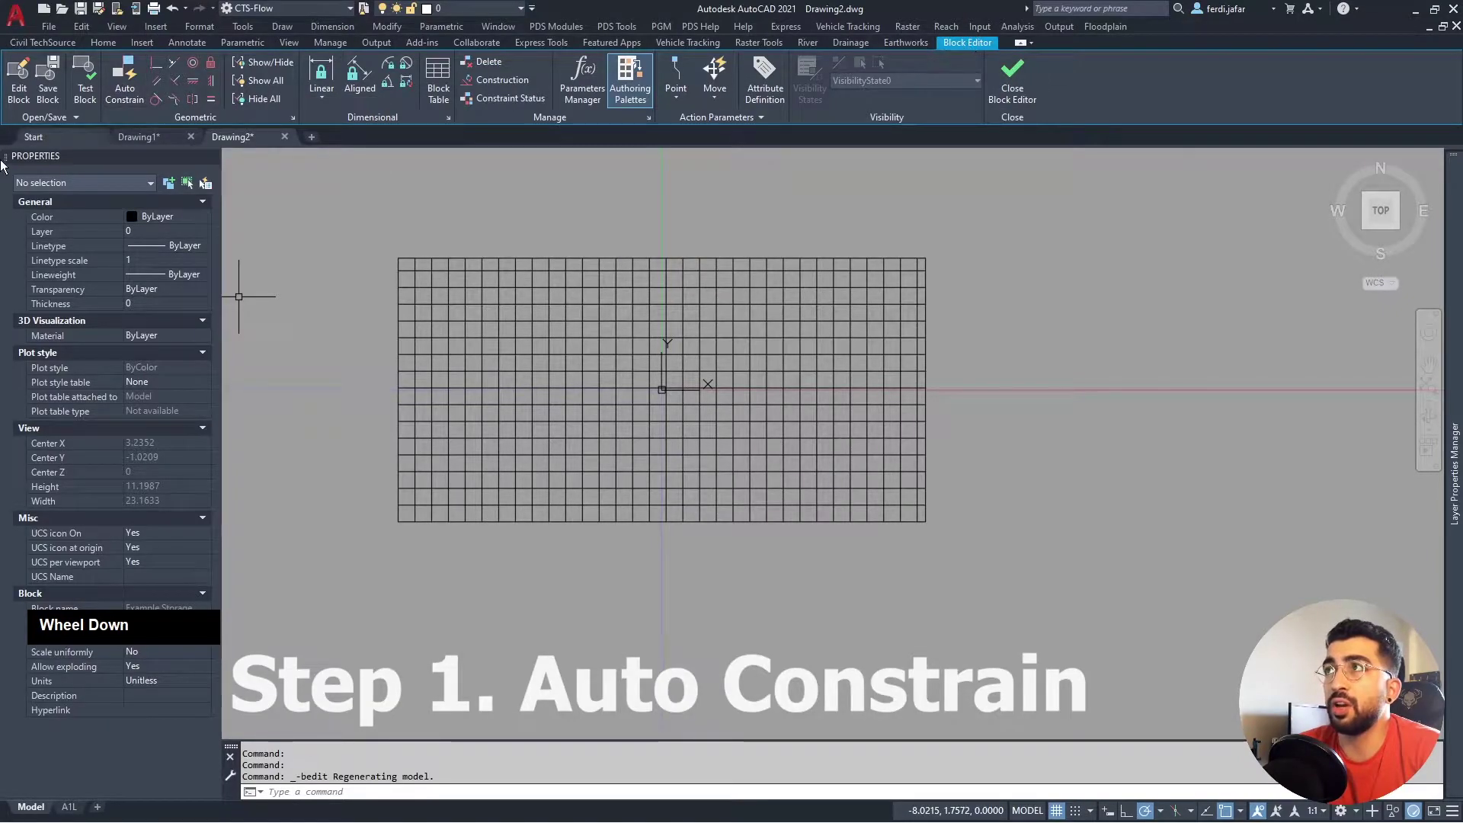
pyautogui.click(127, 88)
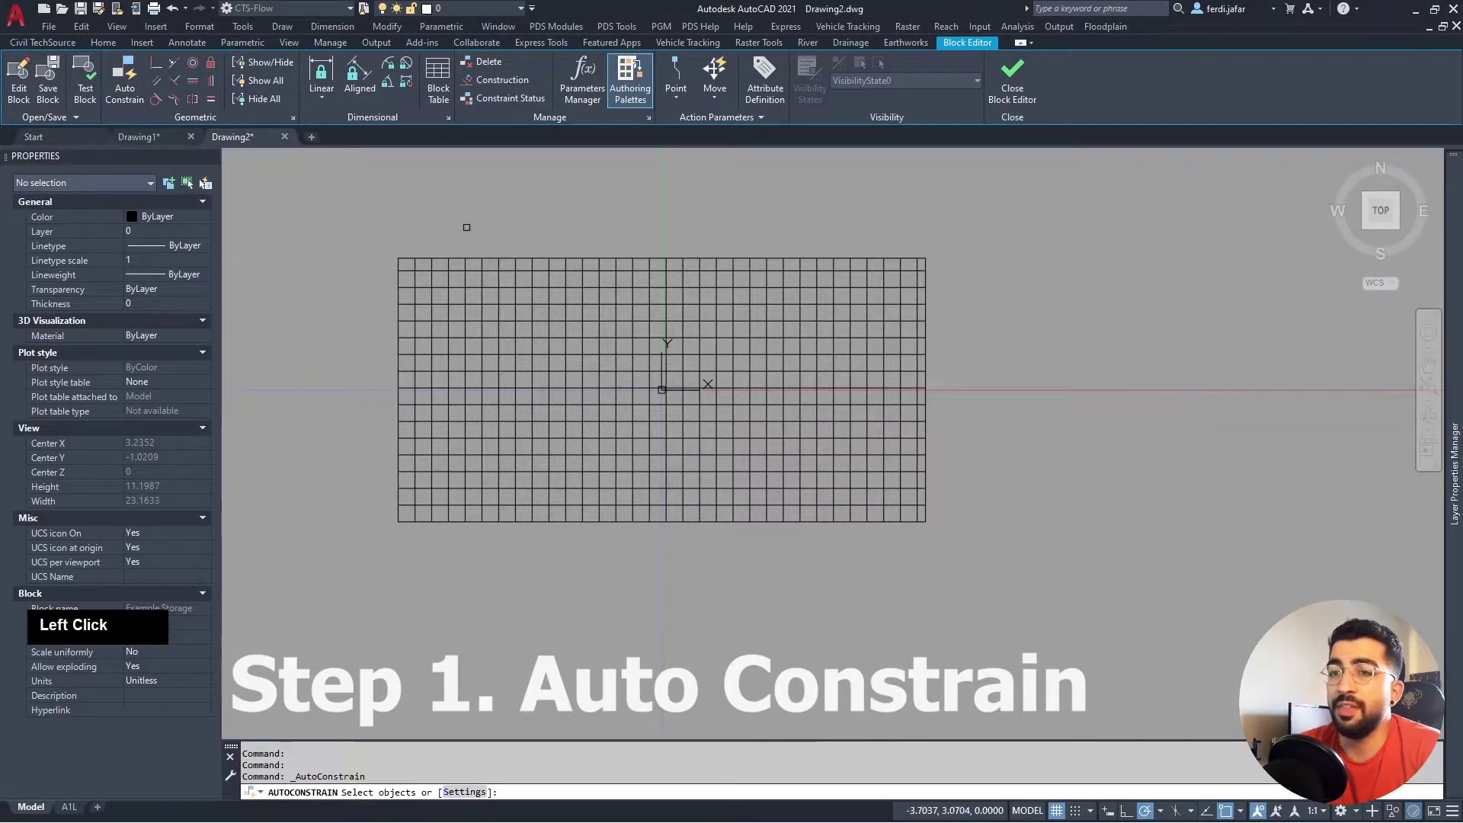
pyautogui.press('s')
pyautogui.press('Return')
pyautogui.click(624, 321)
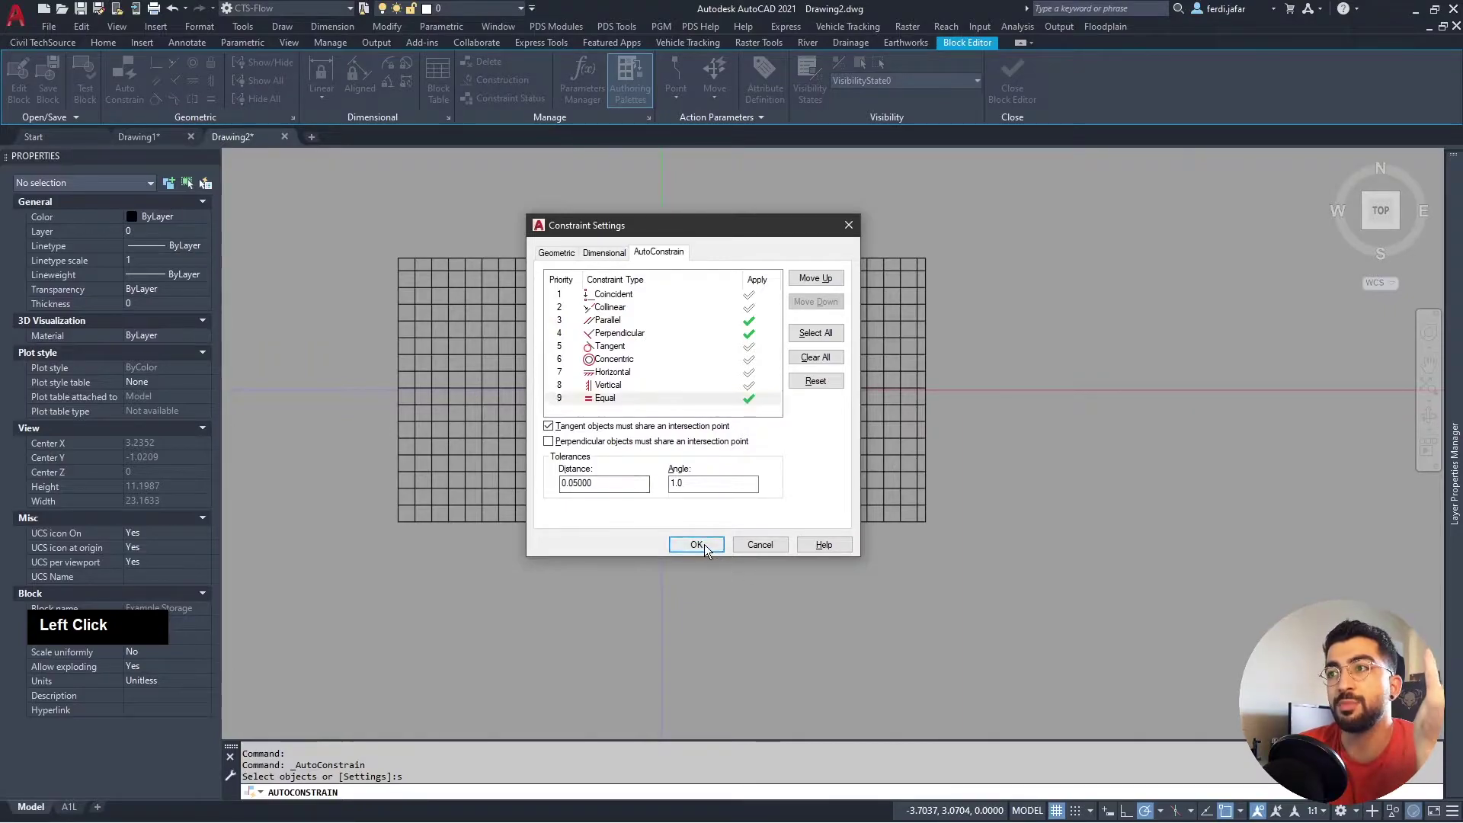
pyautogui.press('Return')
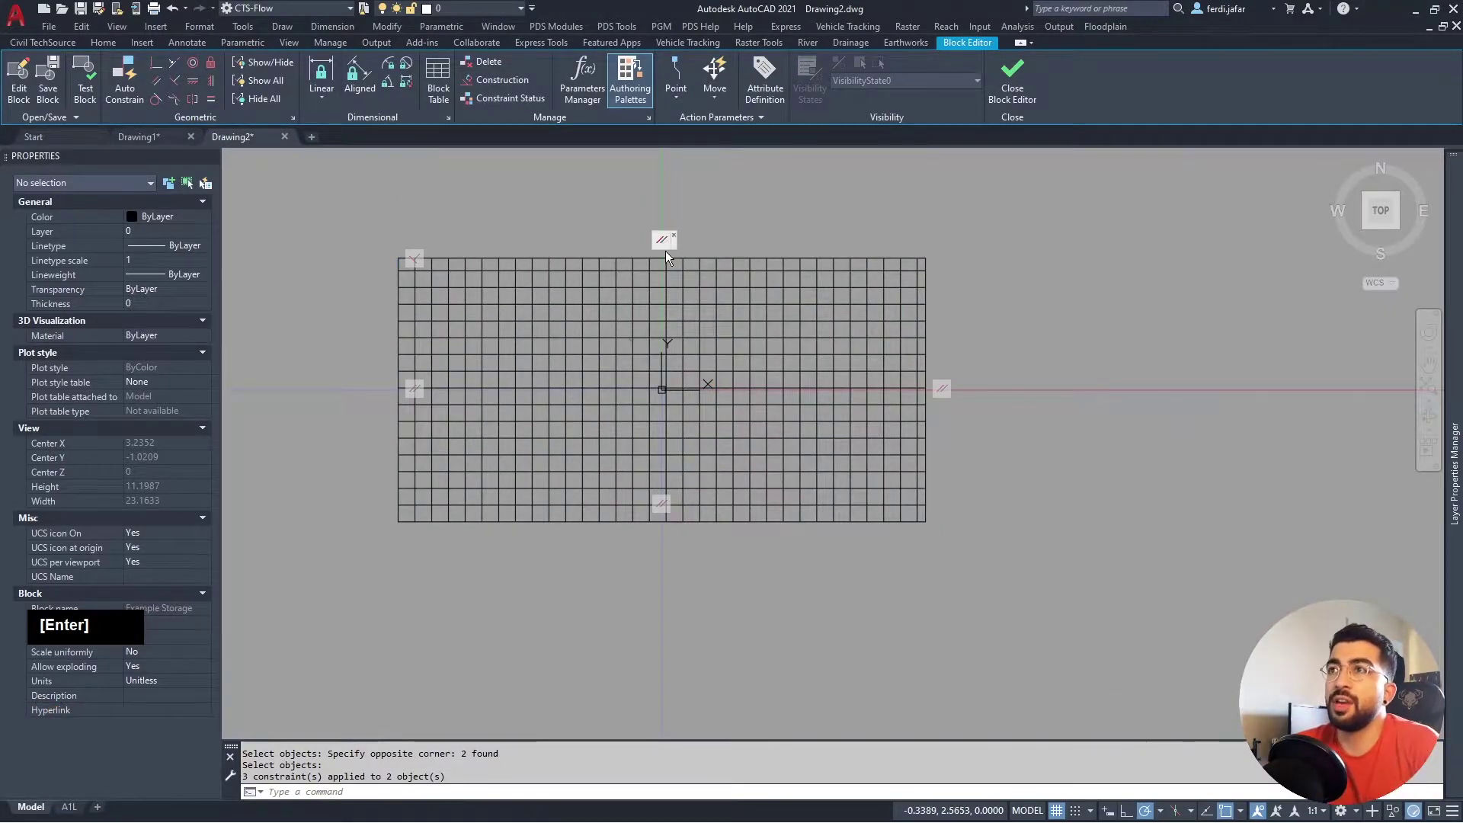
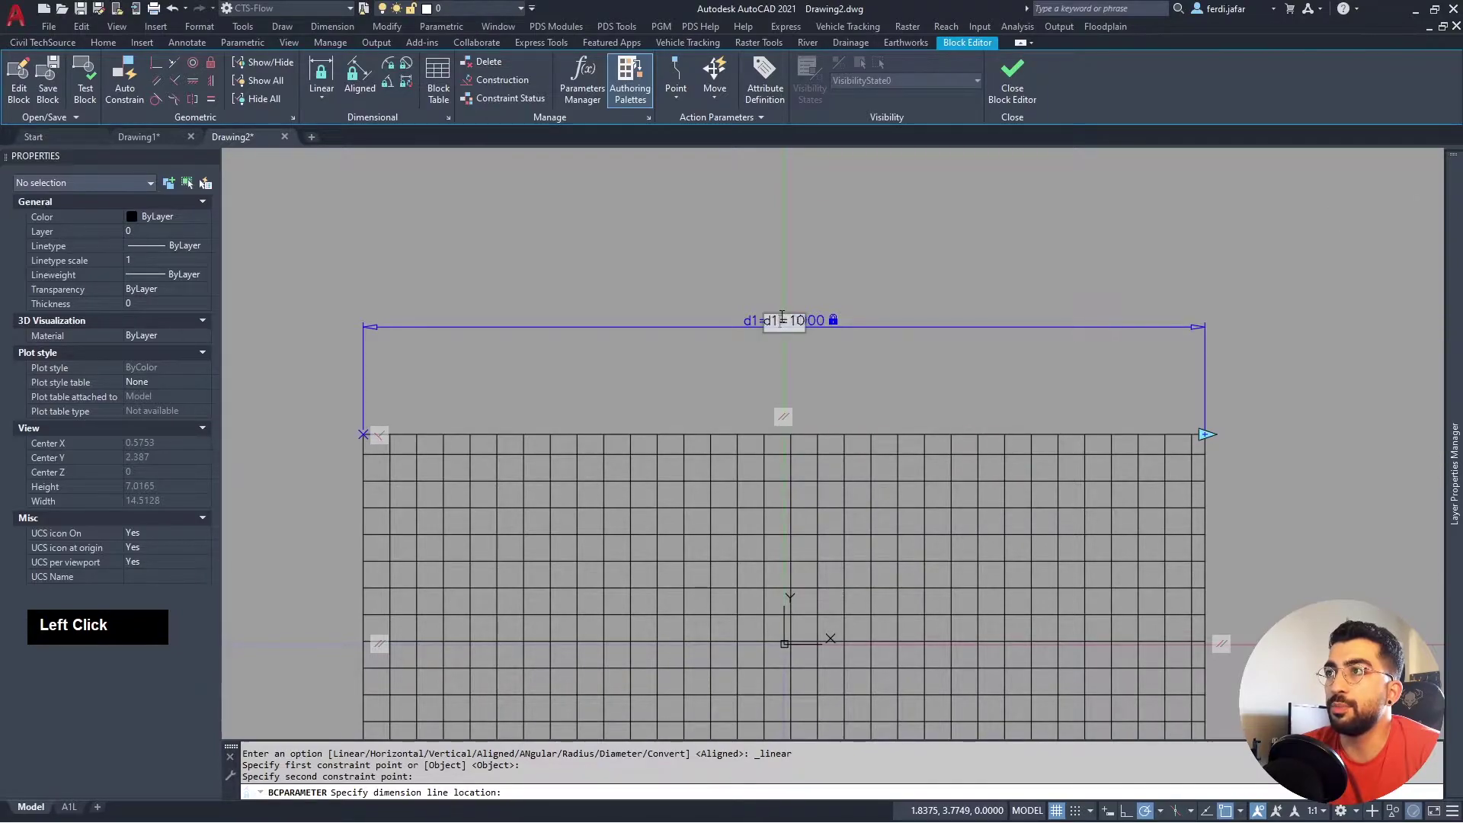
# Name the linear constraint parameter on the top edge Length.
pyautogui.write('length')
pyautogui.press('Return')
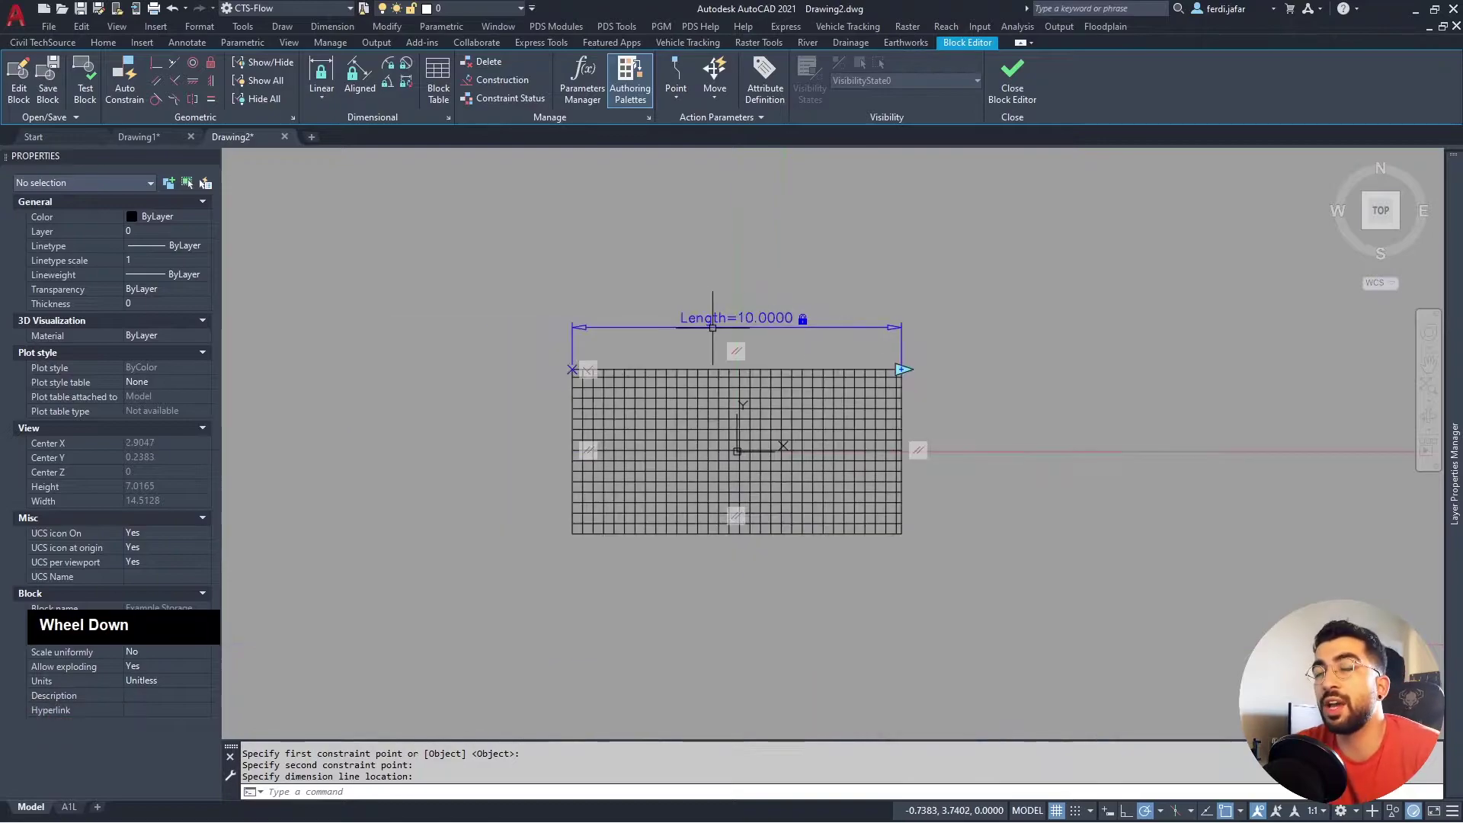
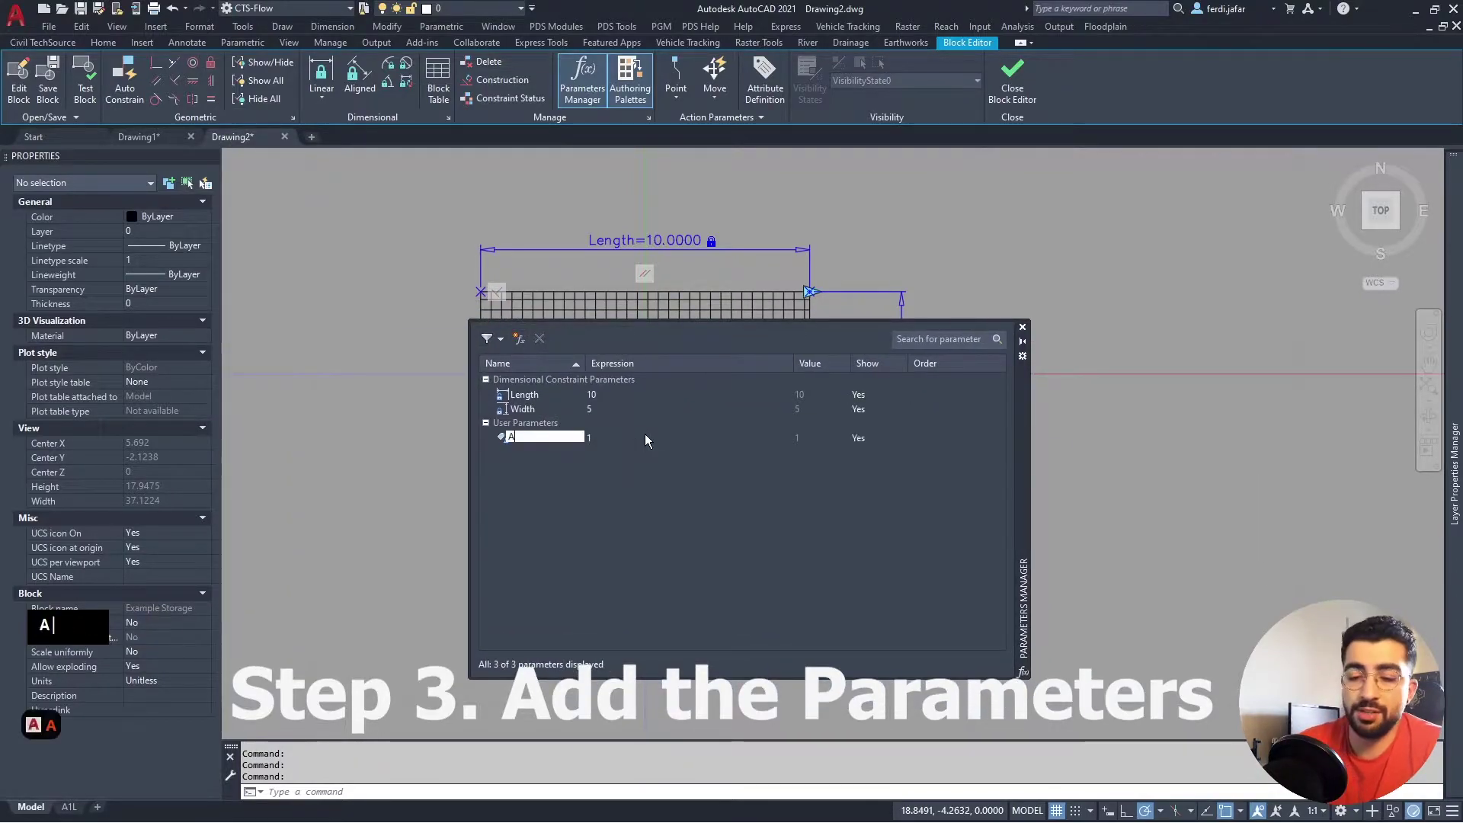
# Create the user parameter Area defined as Length*Width.
pyautogui.write('areatab')
pyautogui.press('Tab')
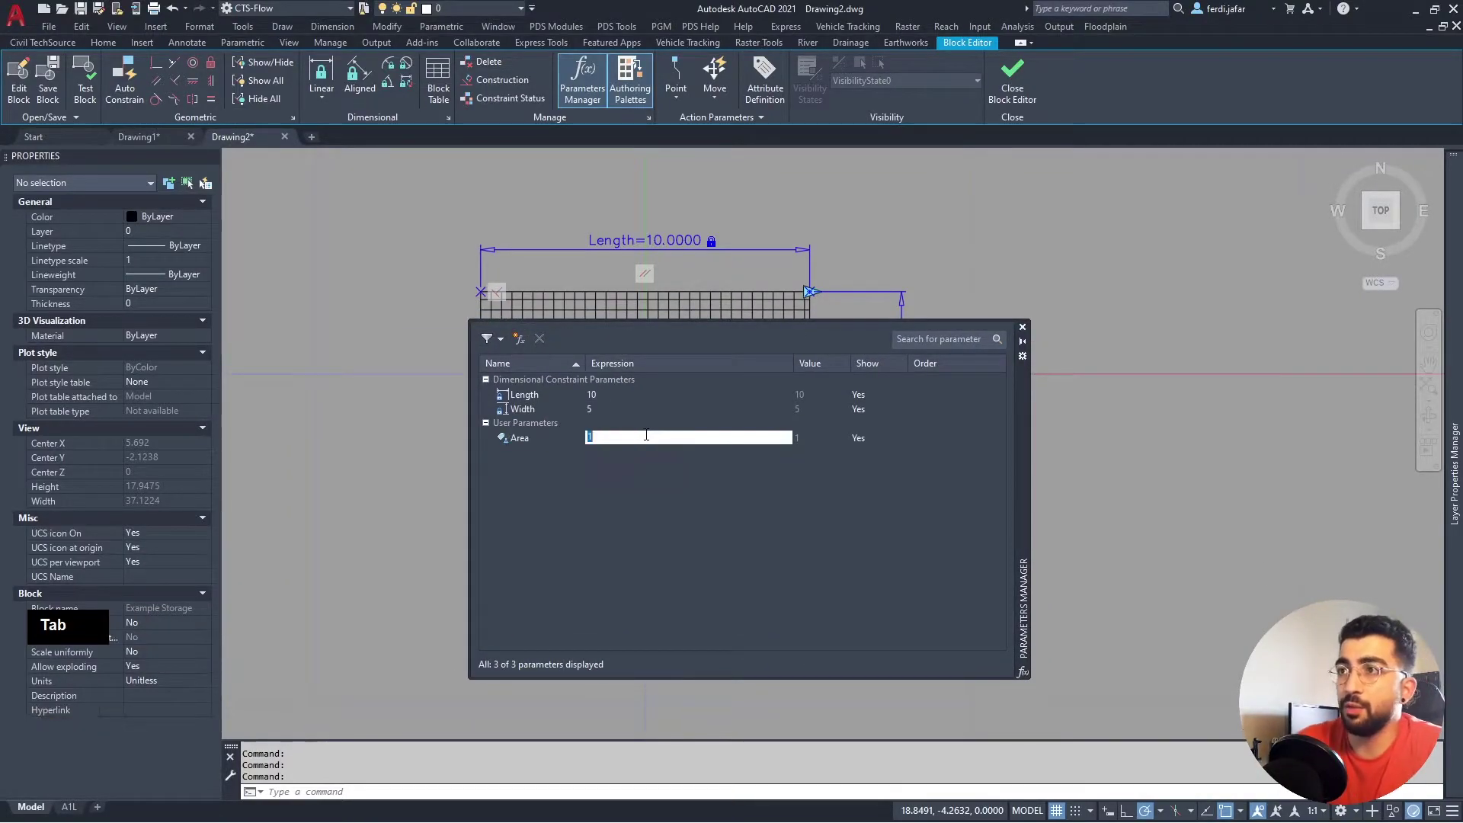
pyautogui.write('Area length')
pyautogui.write('width')
pyautogui.press('Return')
pyautogui.click(629, 447)
pyautogui.doubleClick(629, 446)
pyautogui.press('BackSpace')
pyautogui.write('w')
# Create user parameters Porosity valued 0.95 and Depth.
pyautogui.click(613, 456)
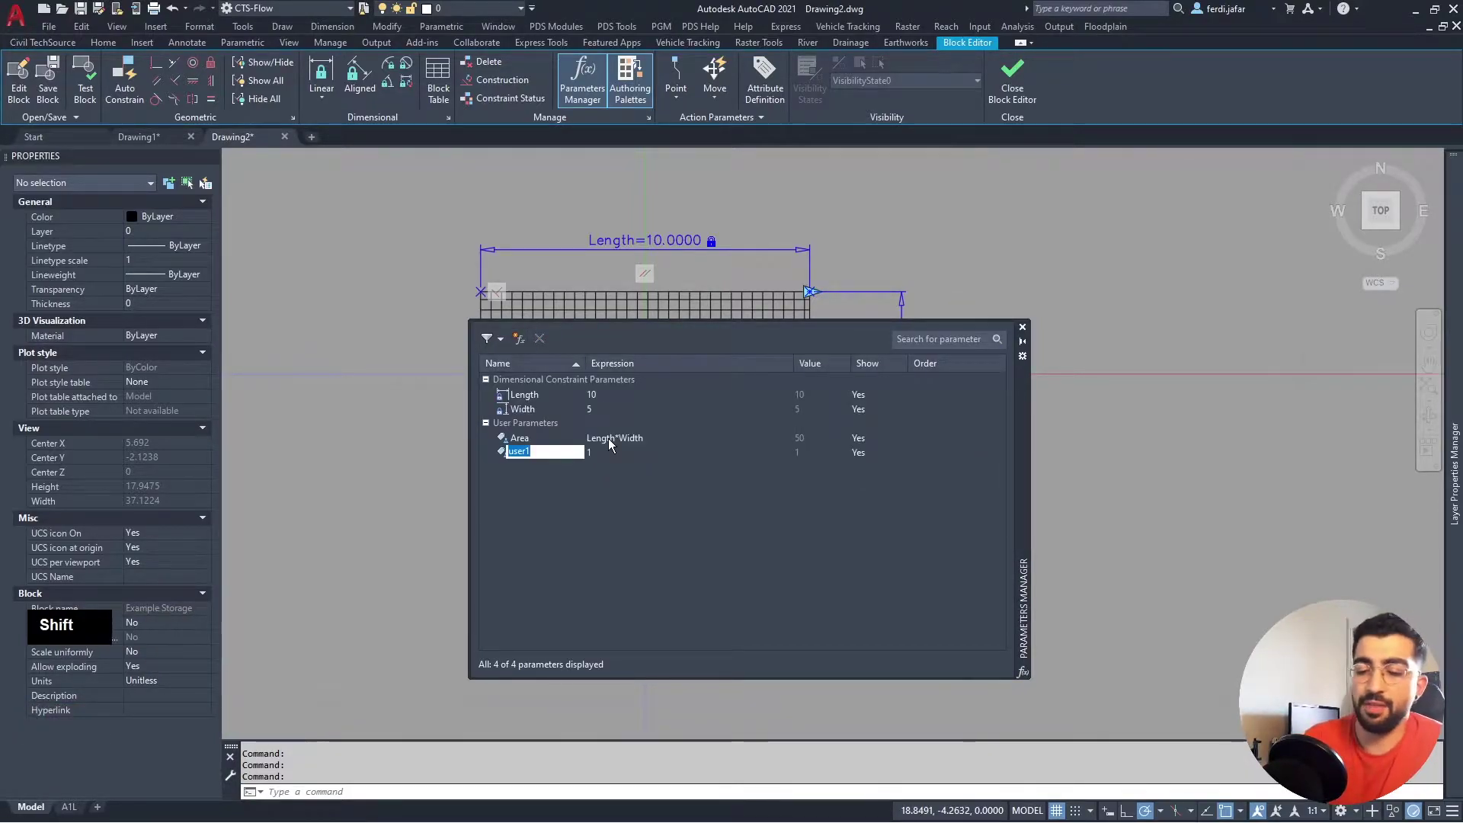
pyautogui.write('porosity')
pyautogui.press('Return')
pyautogui.click(612, 458)
pyautogui.doubleClick(612, 459)
pyautogui.write('0.95')
pyautogui.press('Return')
pyautogui.click(525, 343)
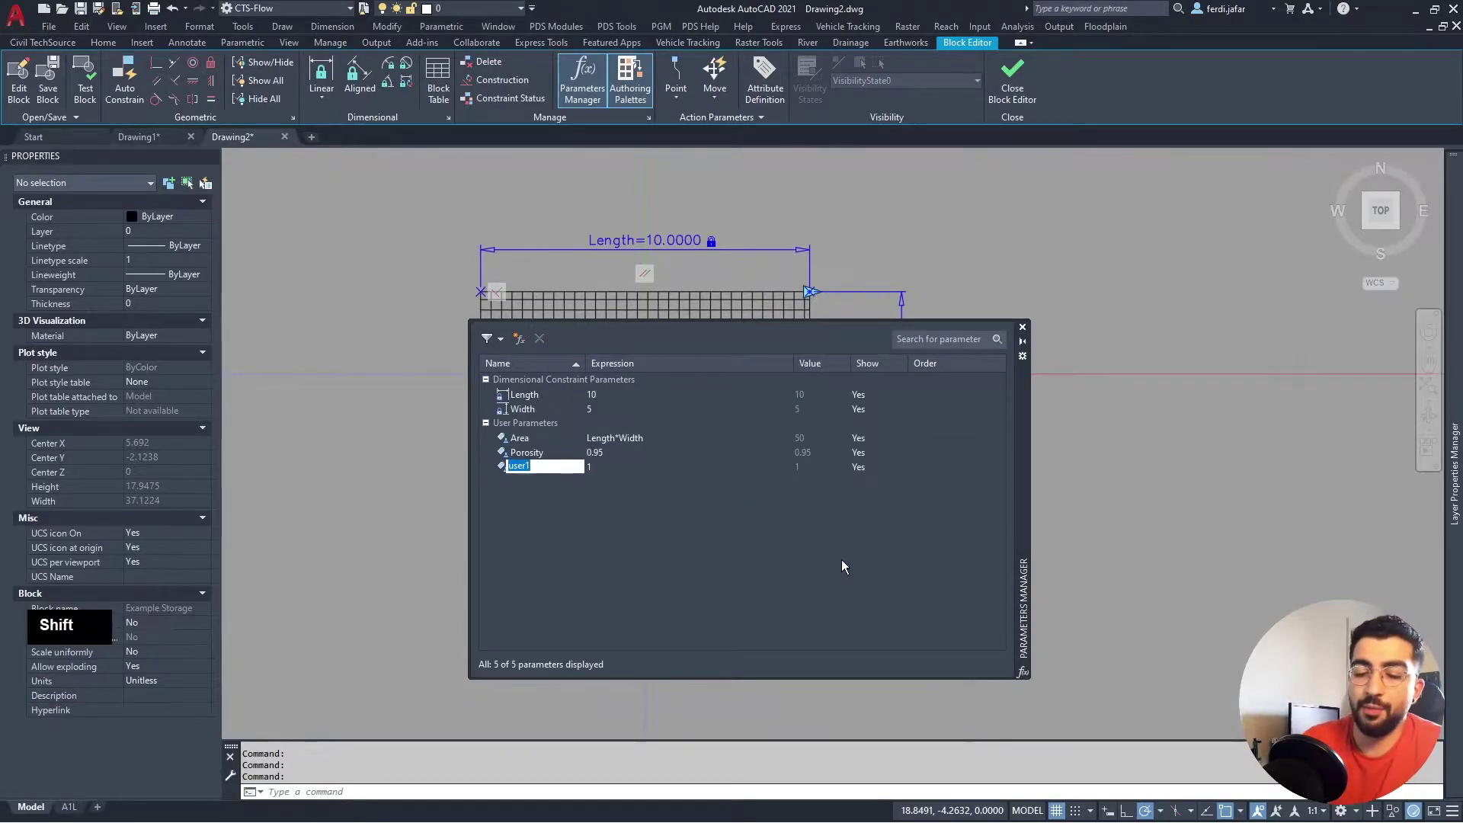
pyautogui.write('depth')
pyautogui.press('Tab')
# Create the user parameter Volume defined as Depth*Porosity*Area.
pyautogui.click(526, 342)
pyautogui.write('volume')
pyautogui.press('Tab')
pyautogui.write('tabdepthDepth * porosityDepth * Porosity * area')
pyautogui.press('Return')
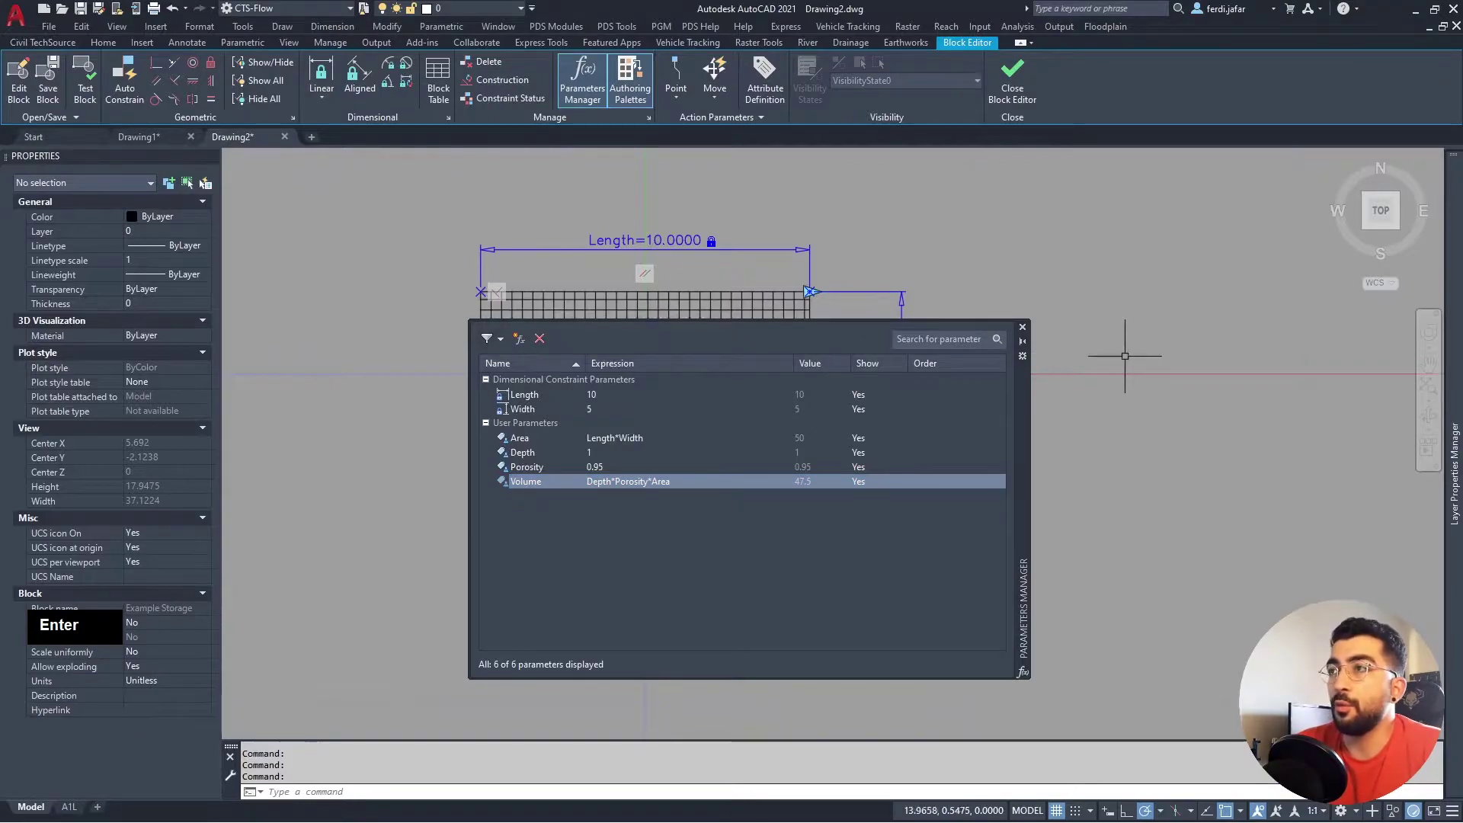
# Close the Parameters Manager and undo a trial grip-stretch of the inserted block.
pyautogui.click(1026, 334)
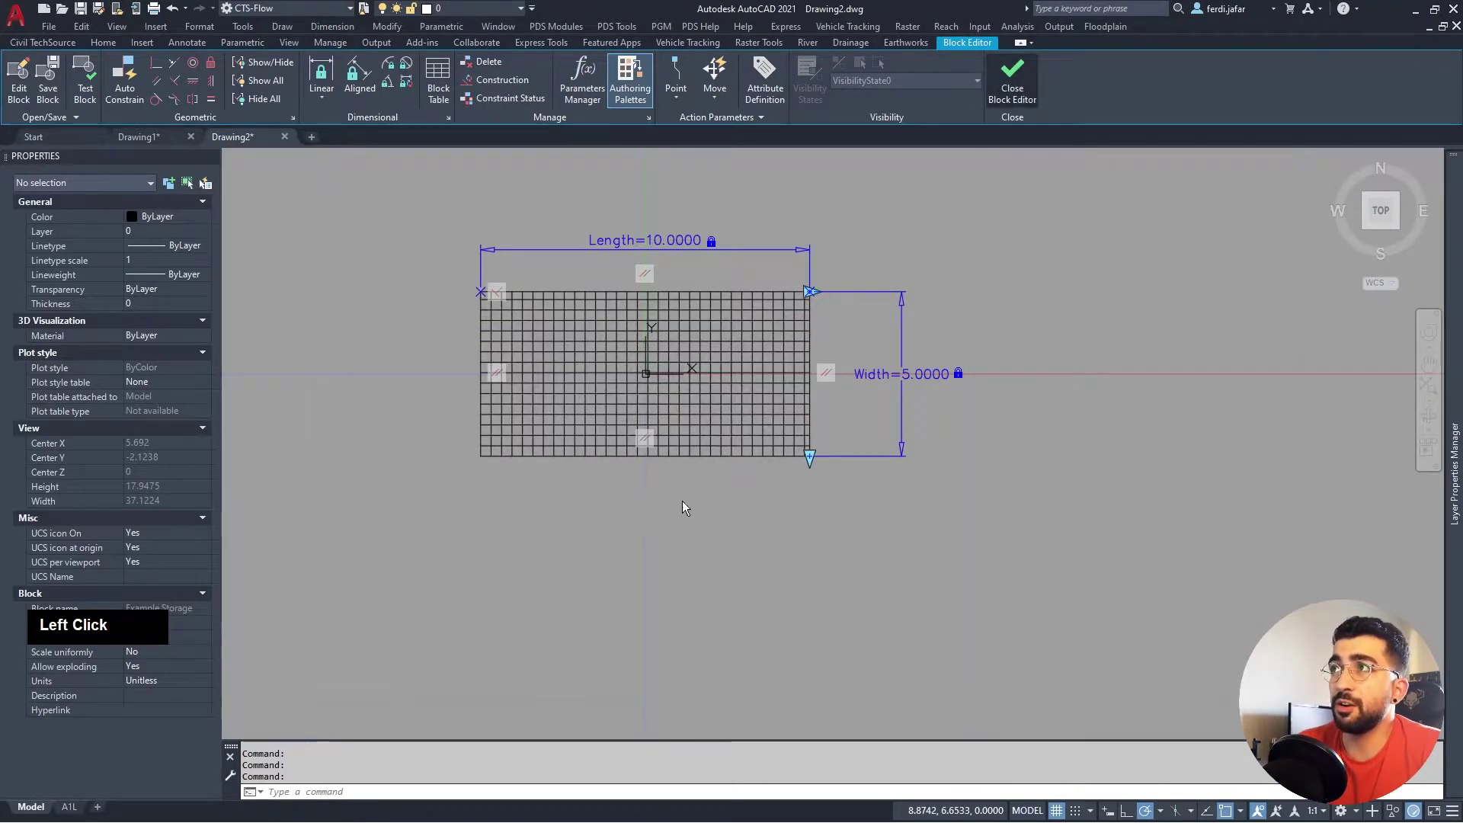
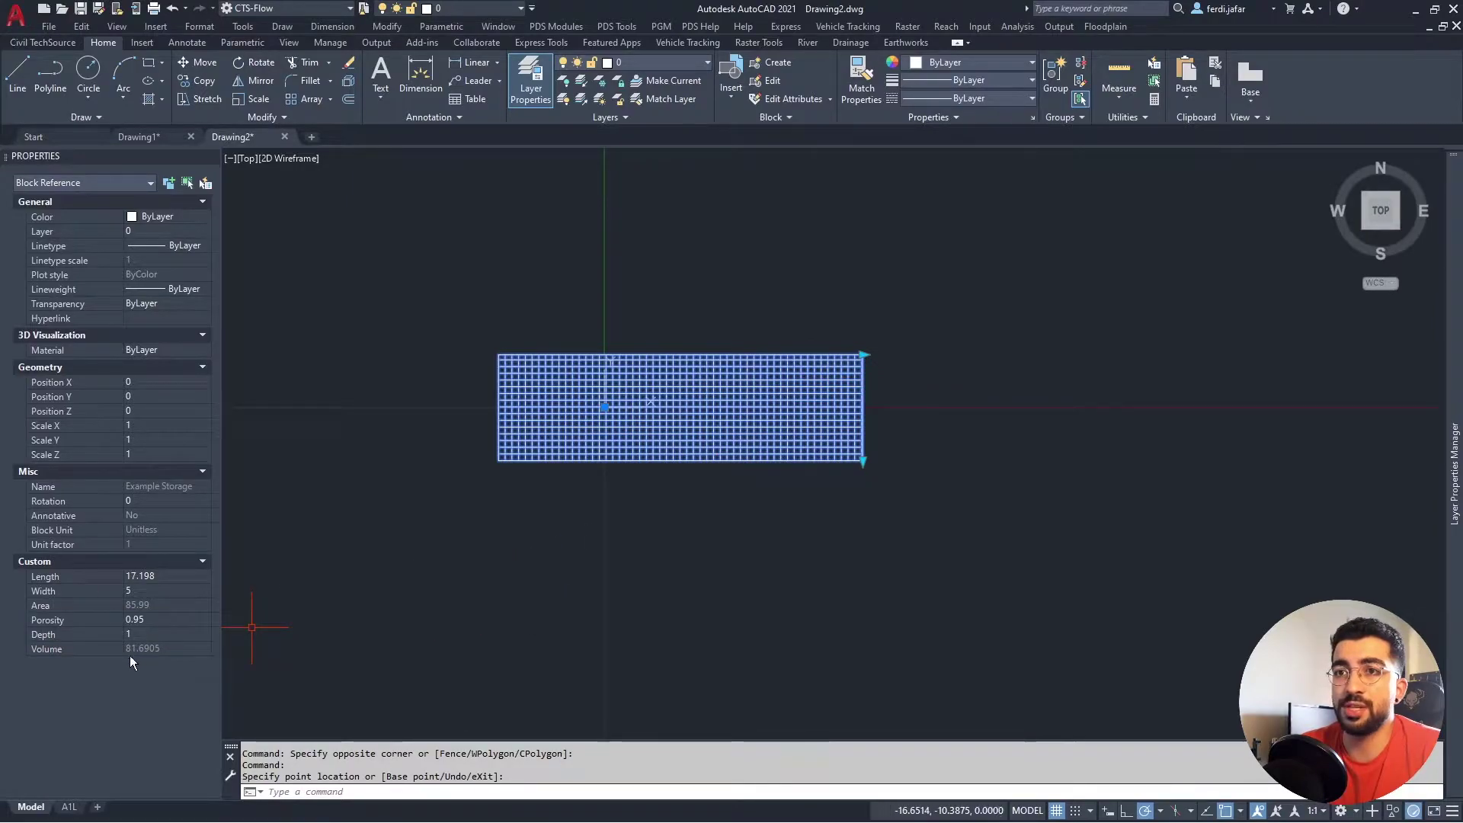
pyautogui.press('ctrl+z')
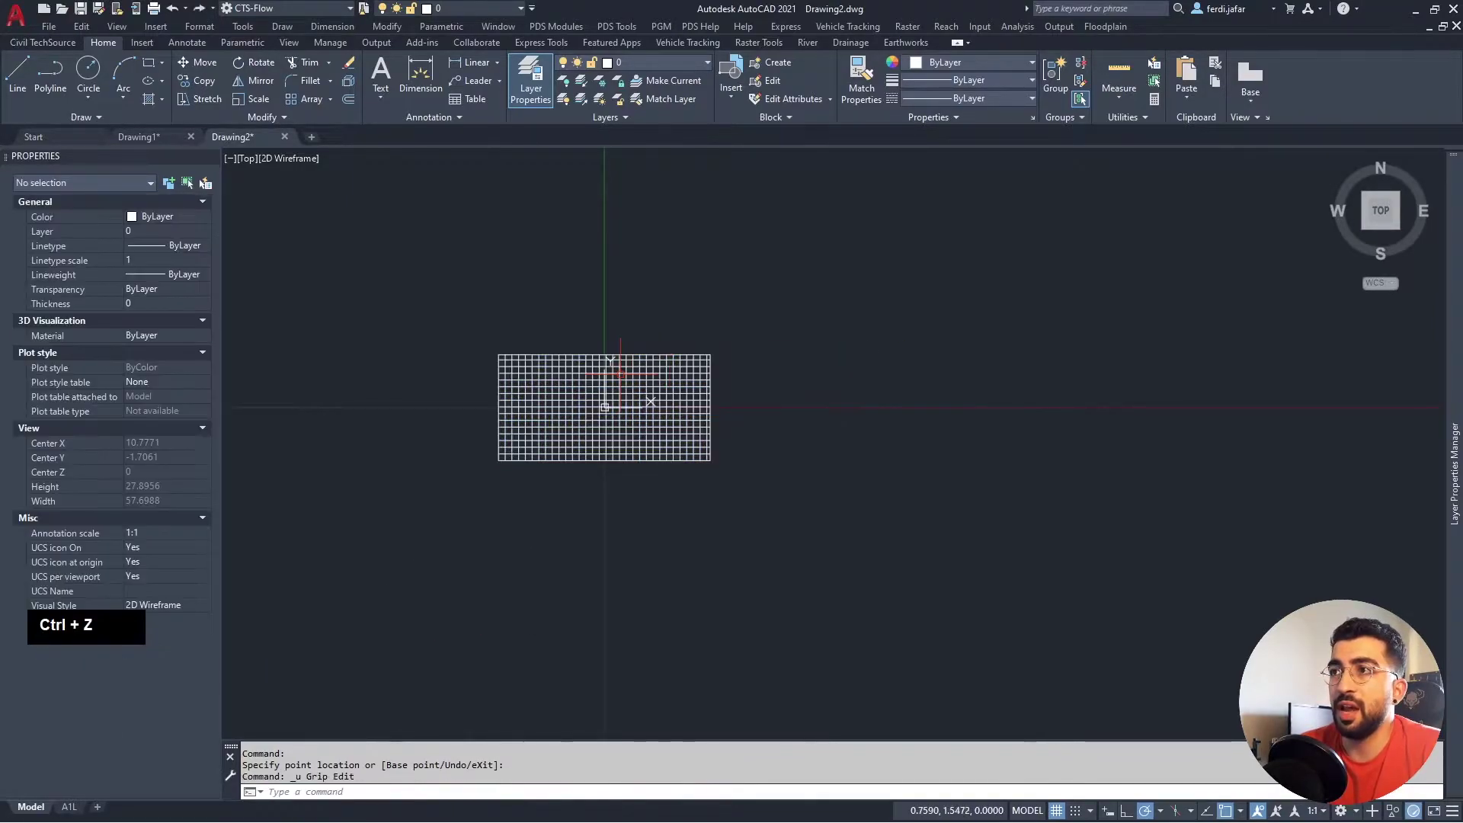
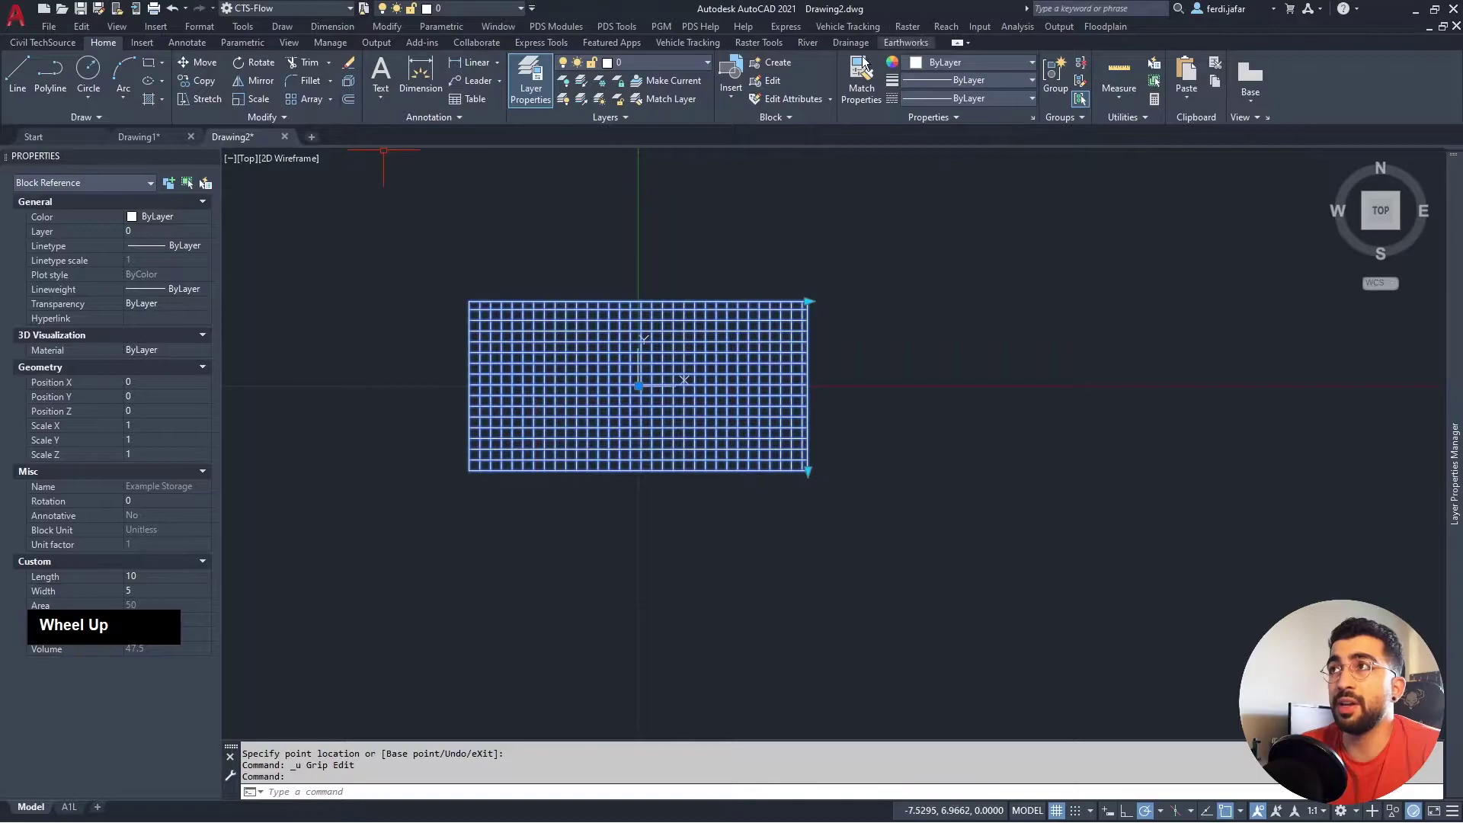
# Place multiline text at height 0.5 reading Cellular Storage 1 and start a new line.
pyautogui.write('mtext')
pyautogui.press('Return')
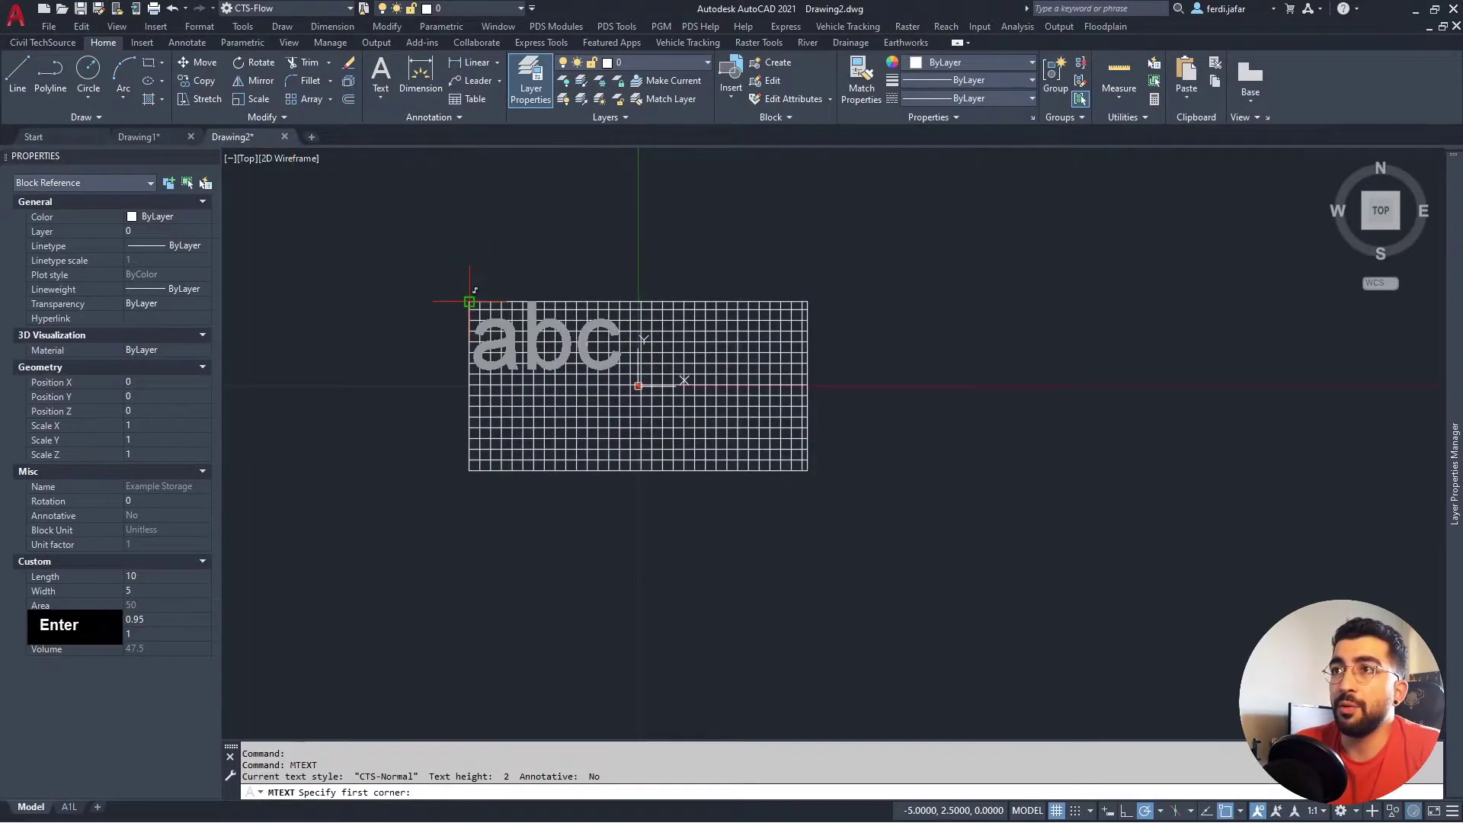
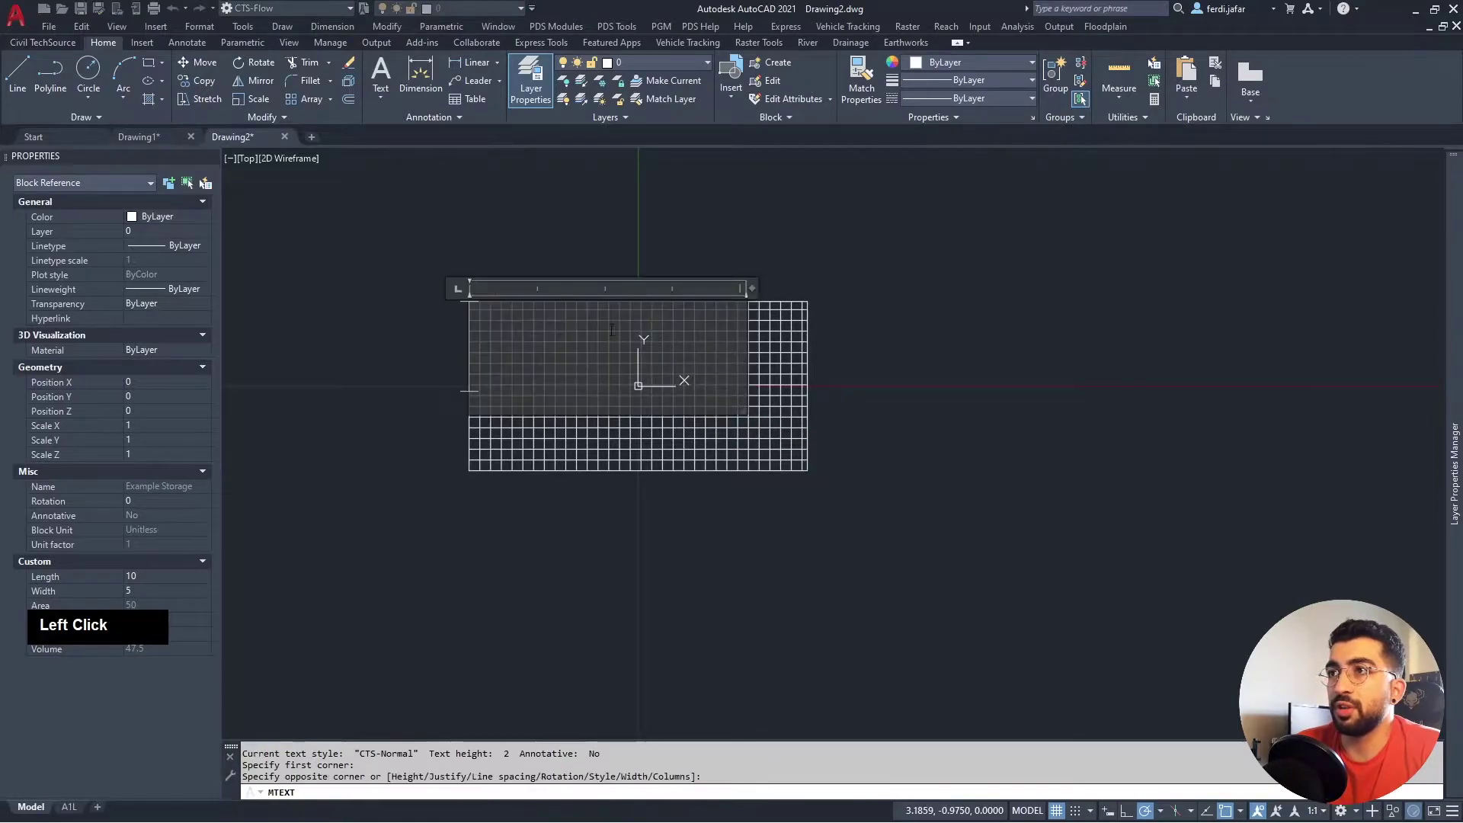
pyautogui.write('s')
pyautogui.click(515, 231)
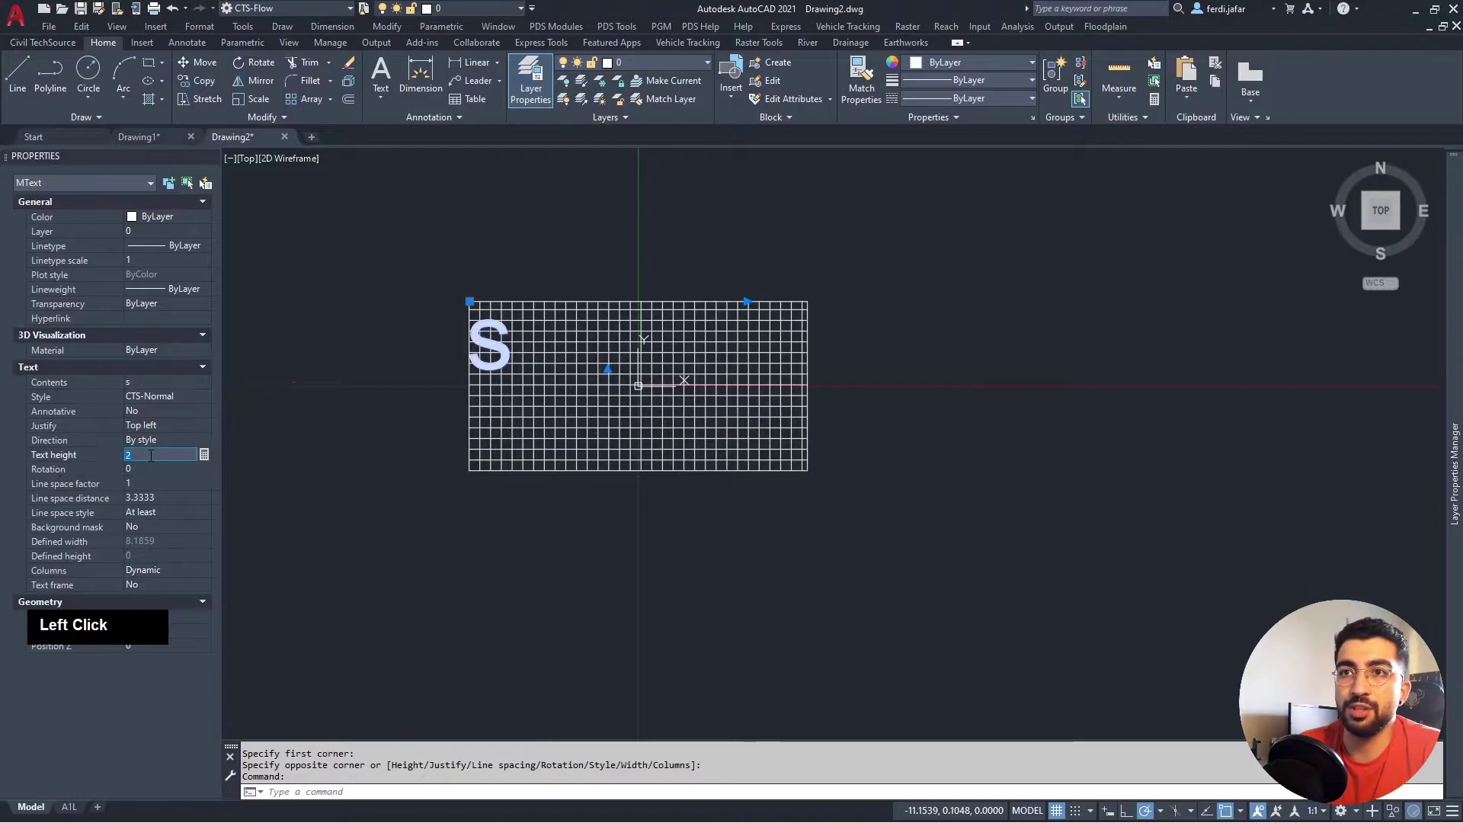
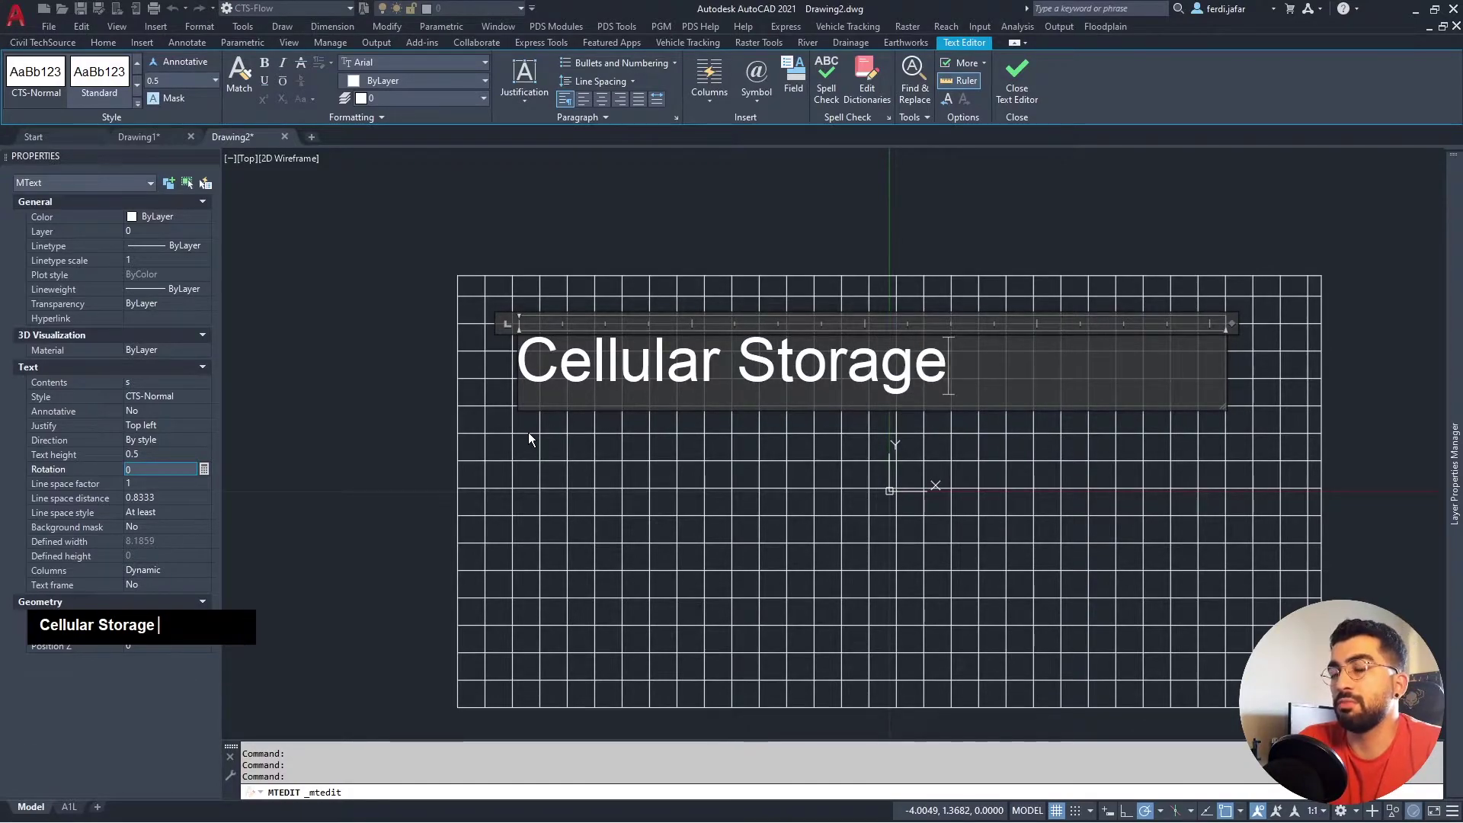
pyautogui.press('space')
pyautogui.write('1')
pyautogui.press('Return')
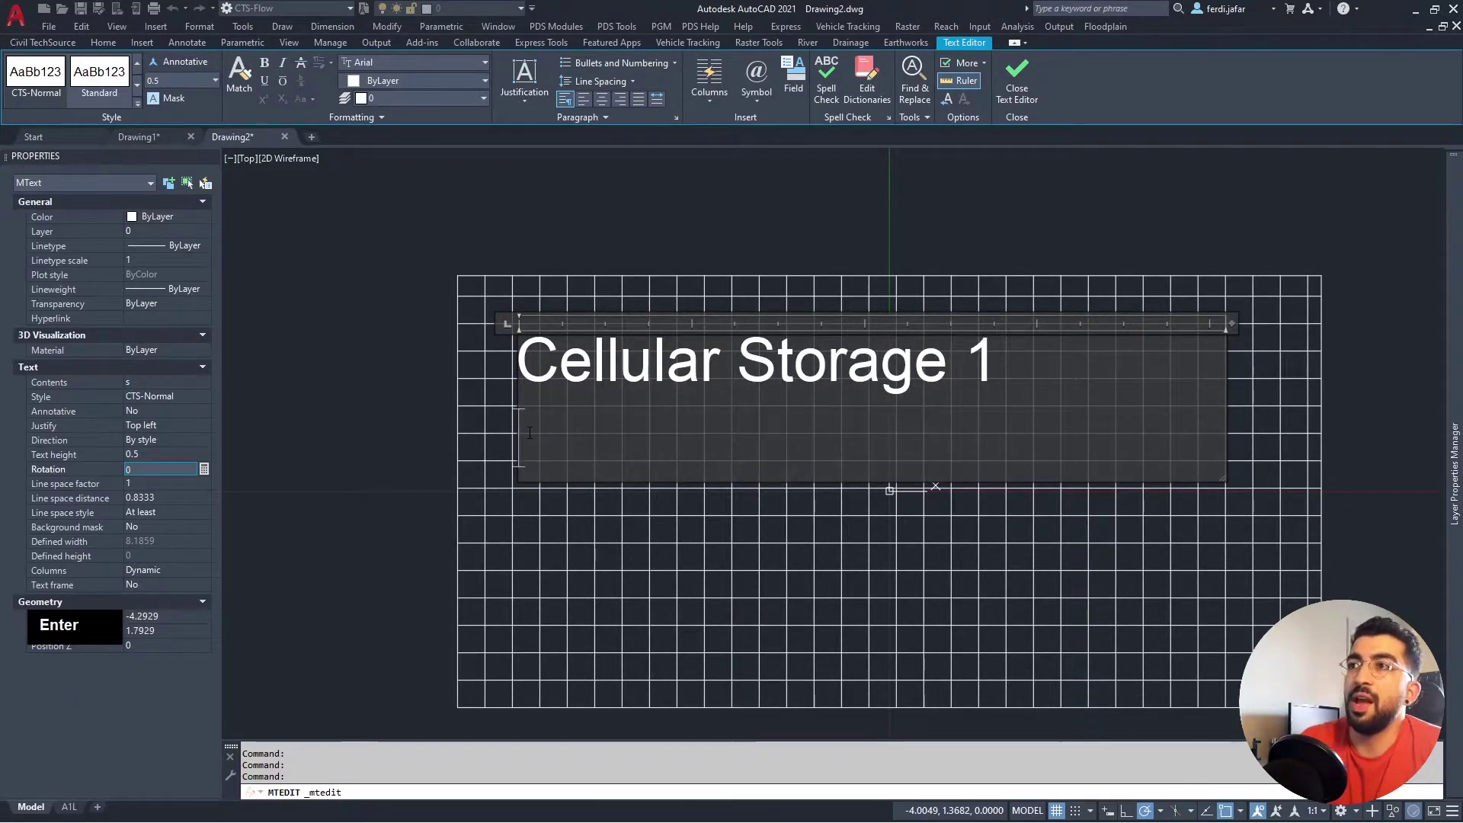
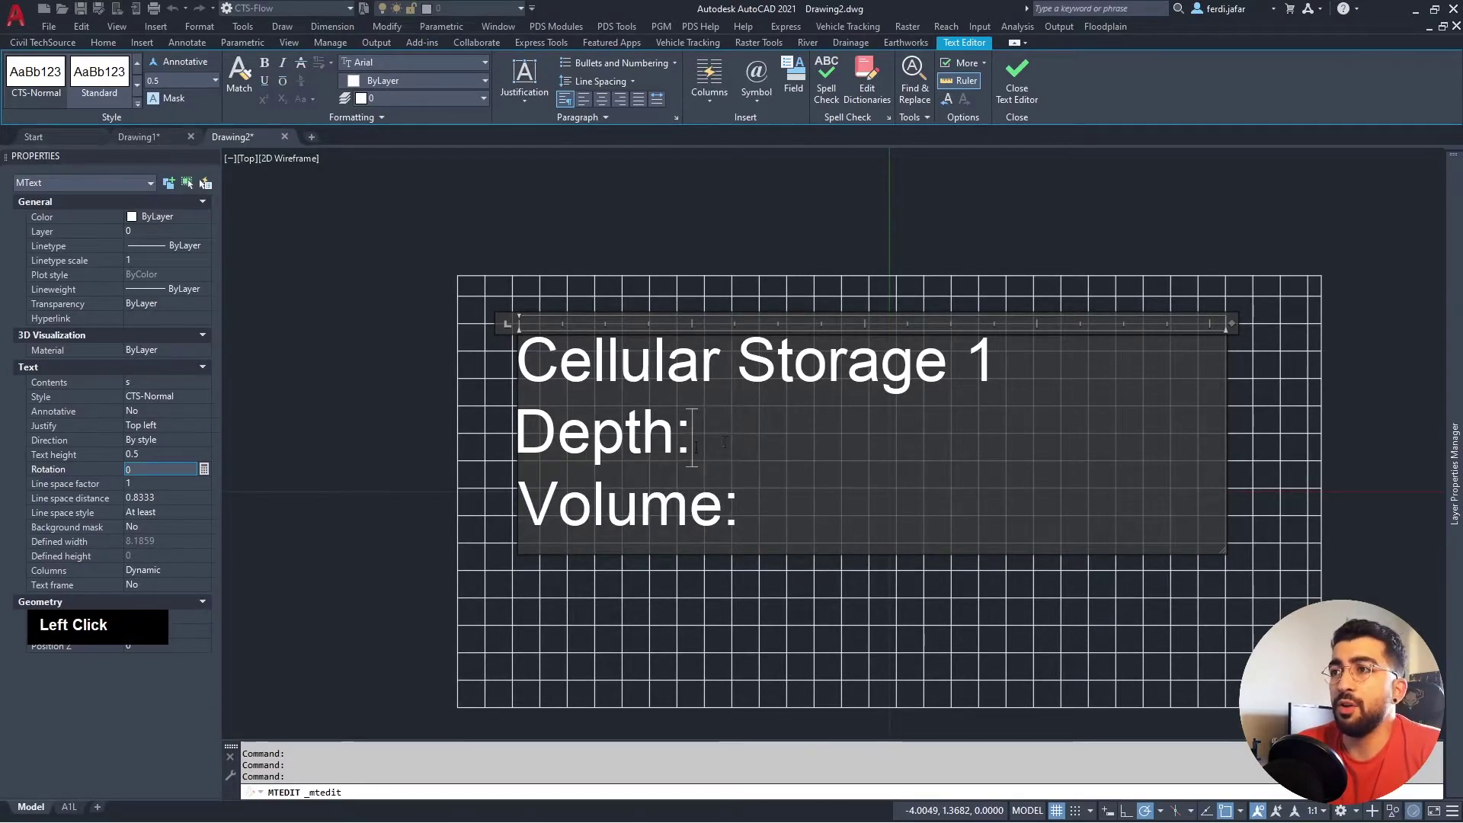
# Insert a field after Depth: linked to the storage block's Depth property.
pyautogui.rightClick(701, 445)
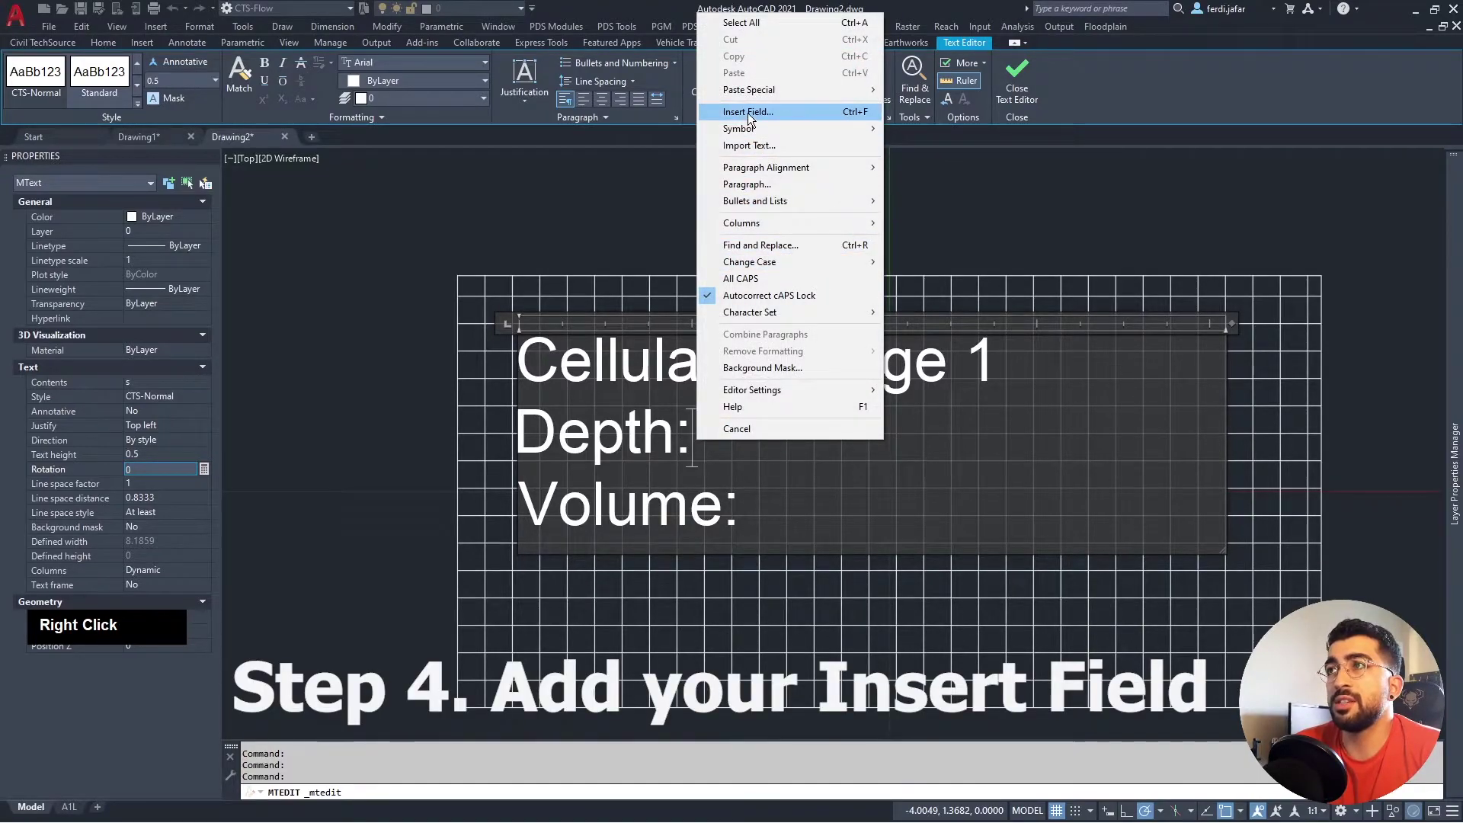
pyautogui.click(753, 117)
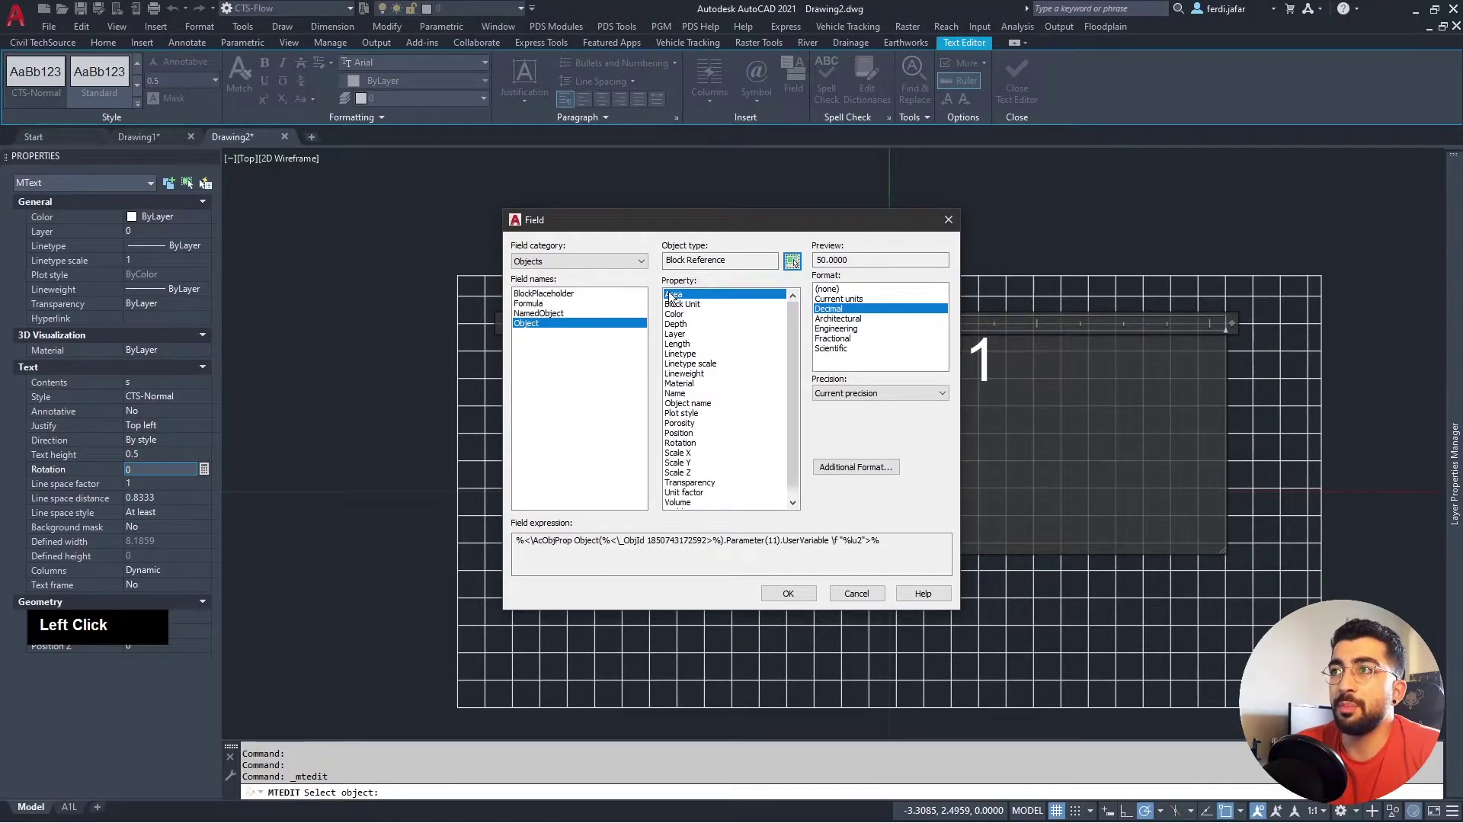
pyautogui.scroll(3)
pyautogui.click(705, 225)
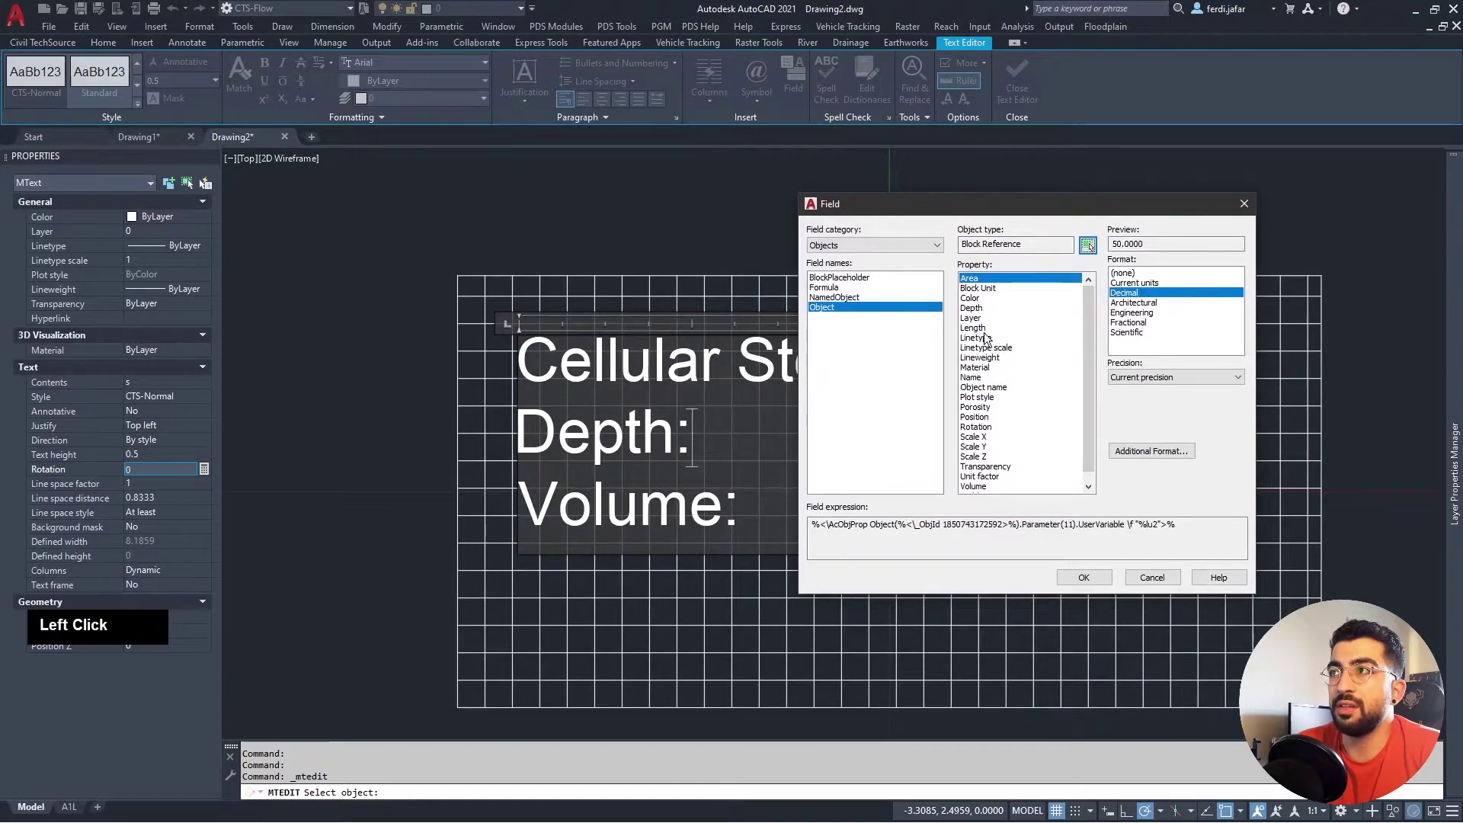
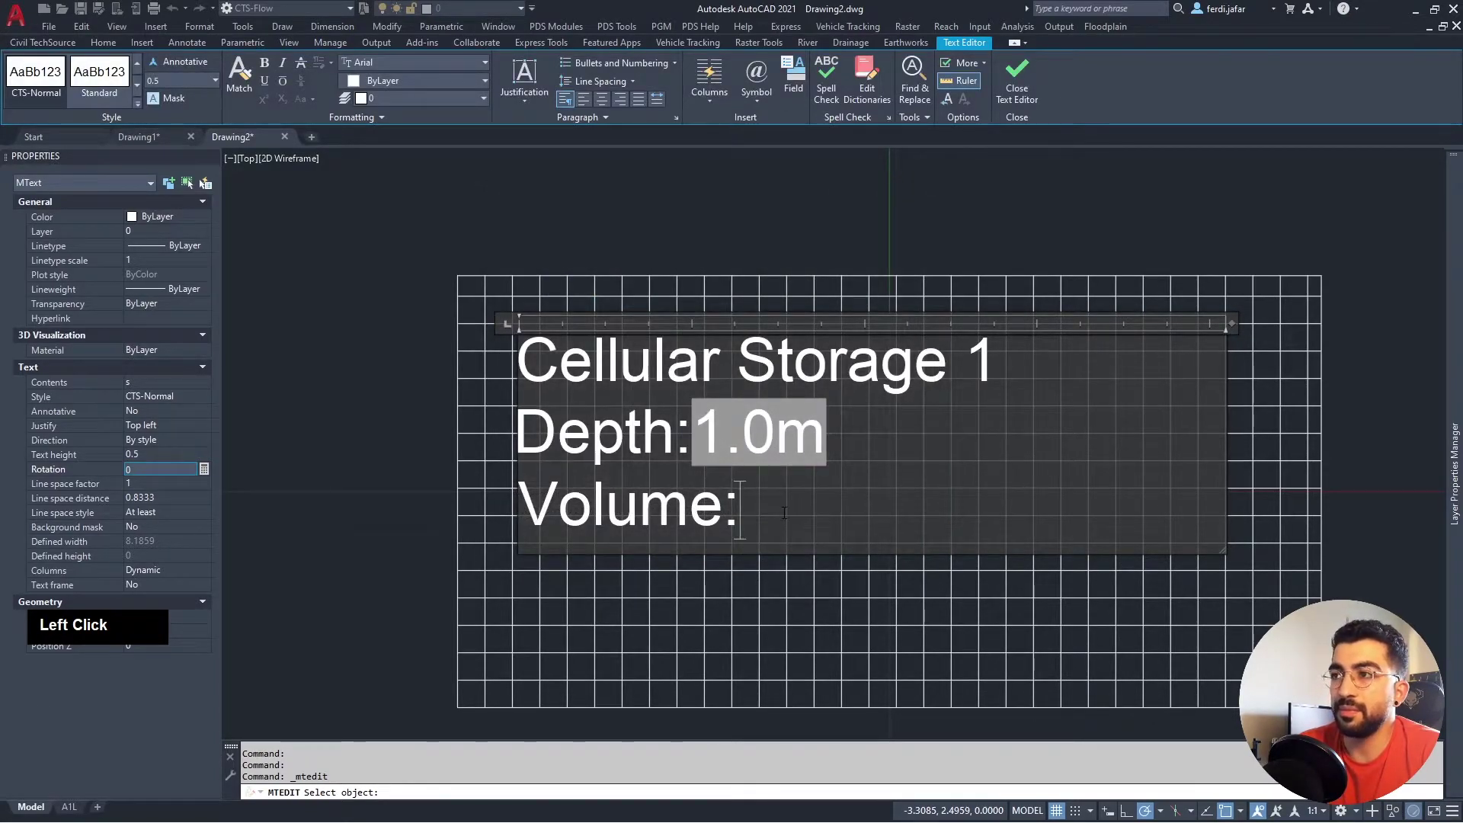
# Insert a field linked to the block's Volume after Volume: and add the m unit.
pyautogui.rightClick(782, 519)
pyautogui.click(834, 183)
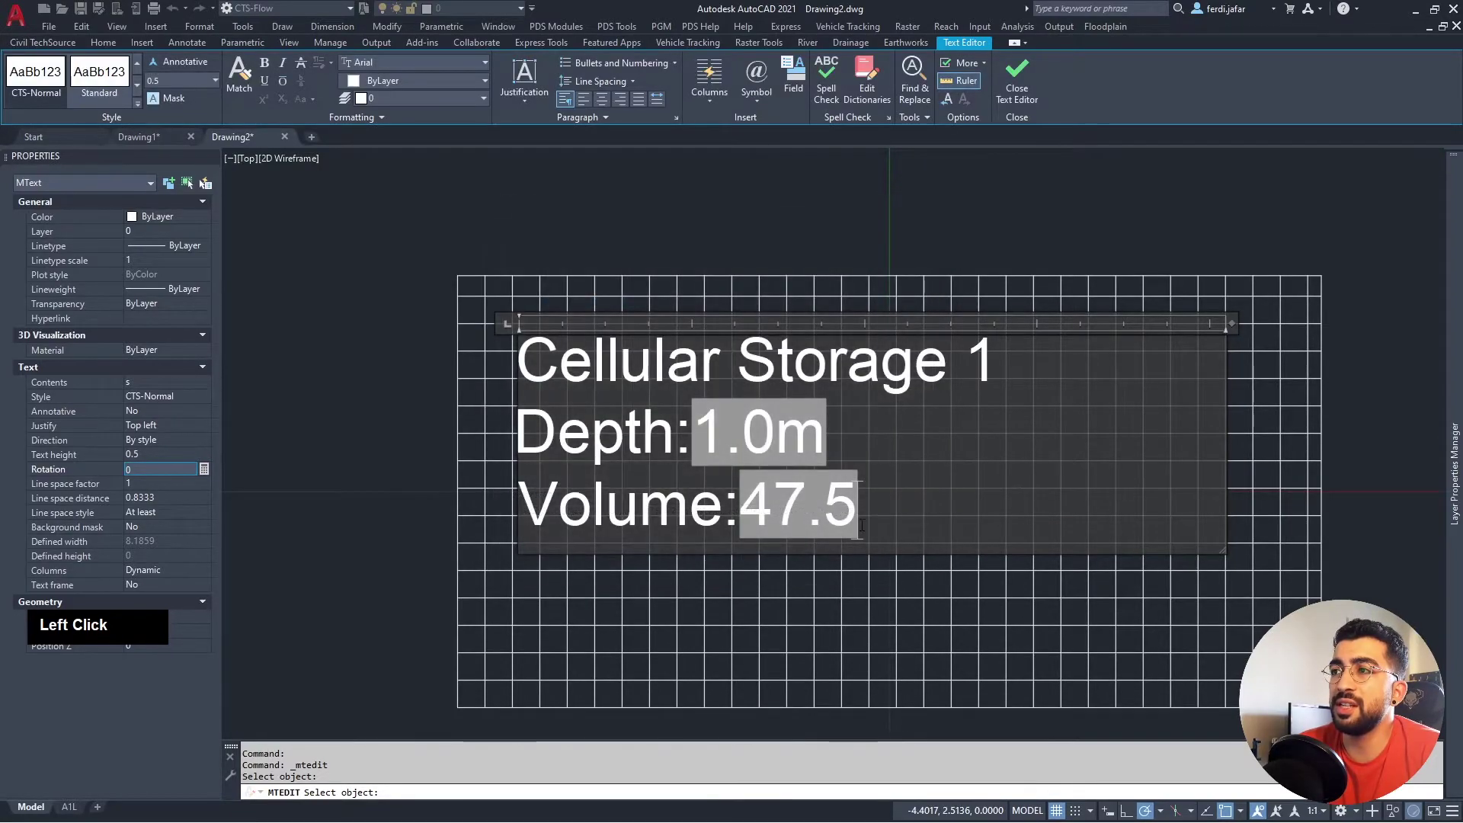
pyautogui.press('m')
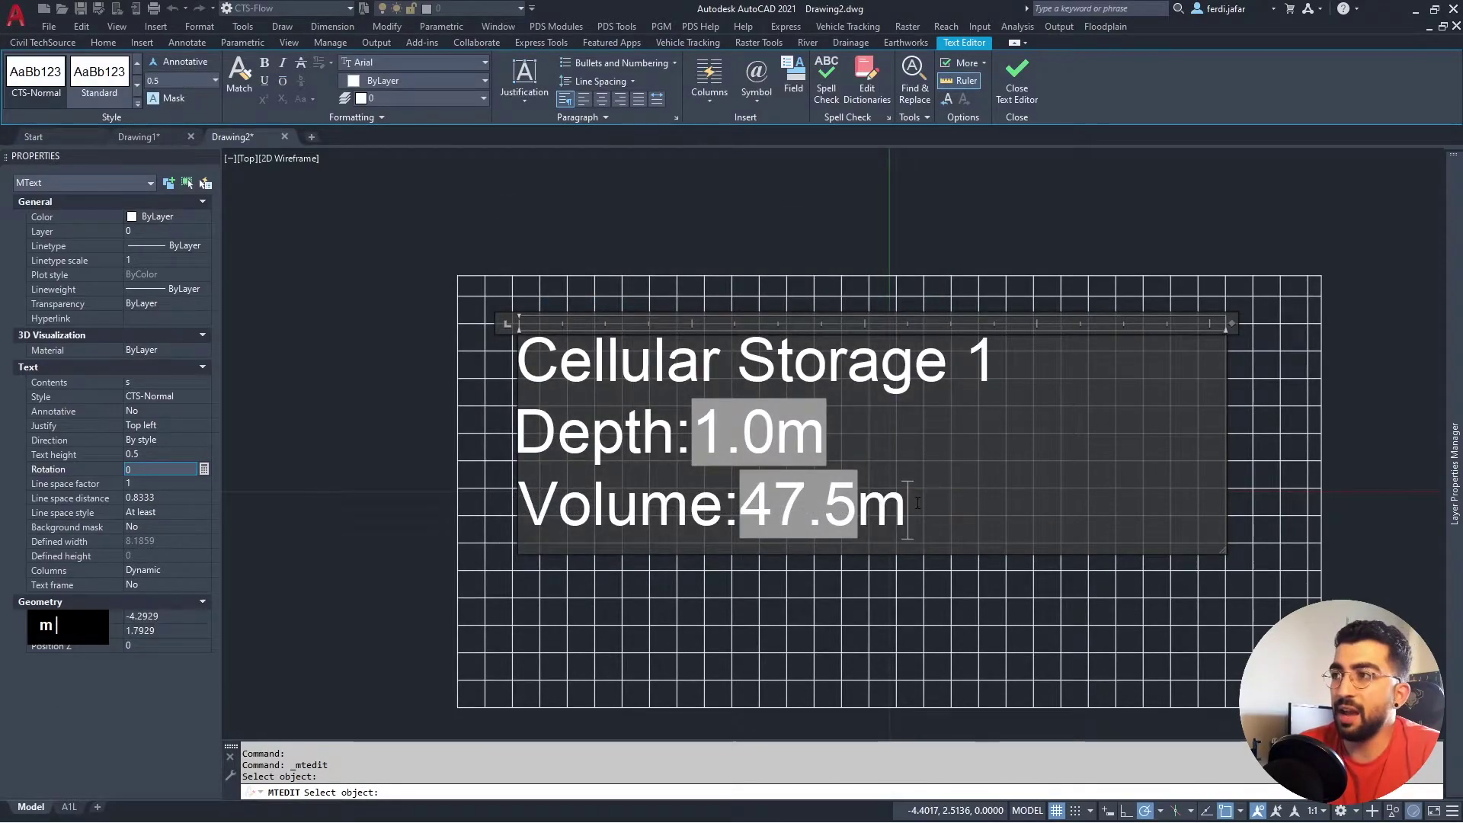
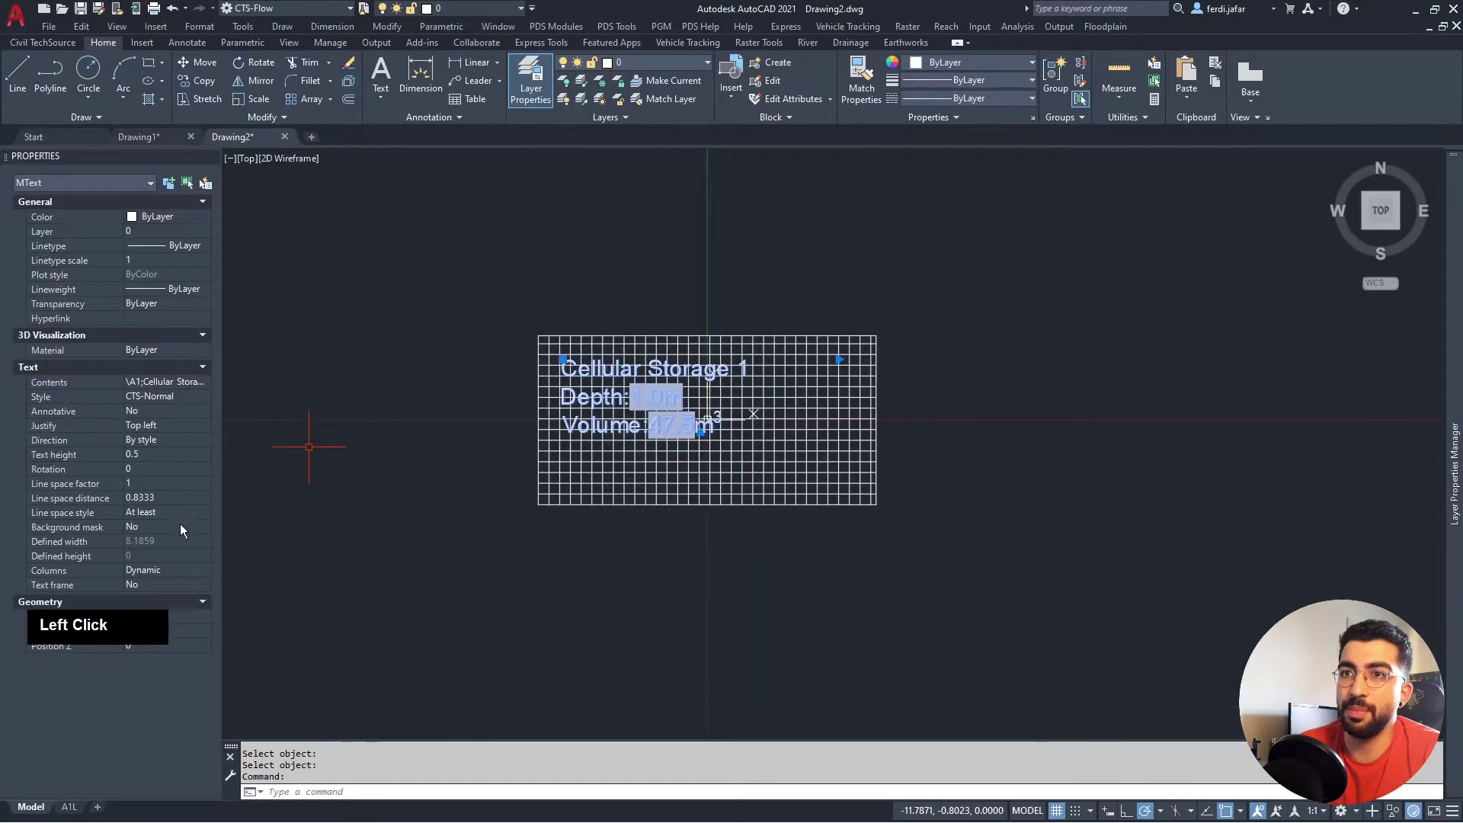
# Set the label's Background mask property to Yes.
pyautogui.doubleClick(201, 530)
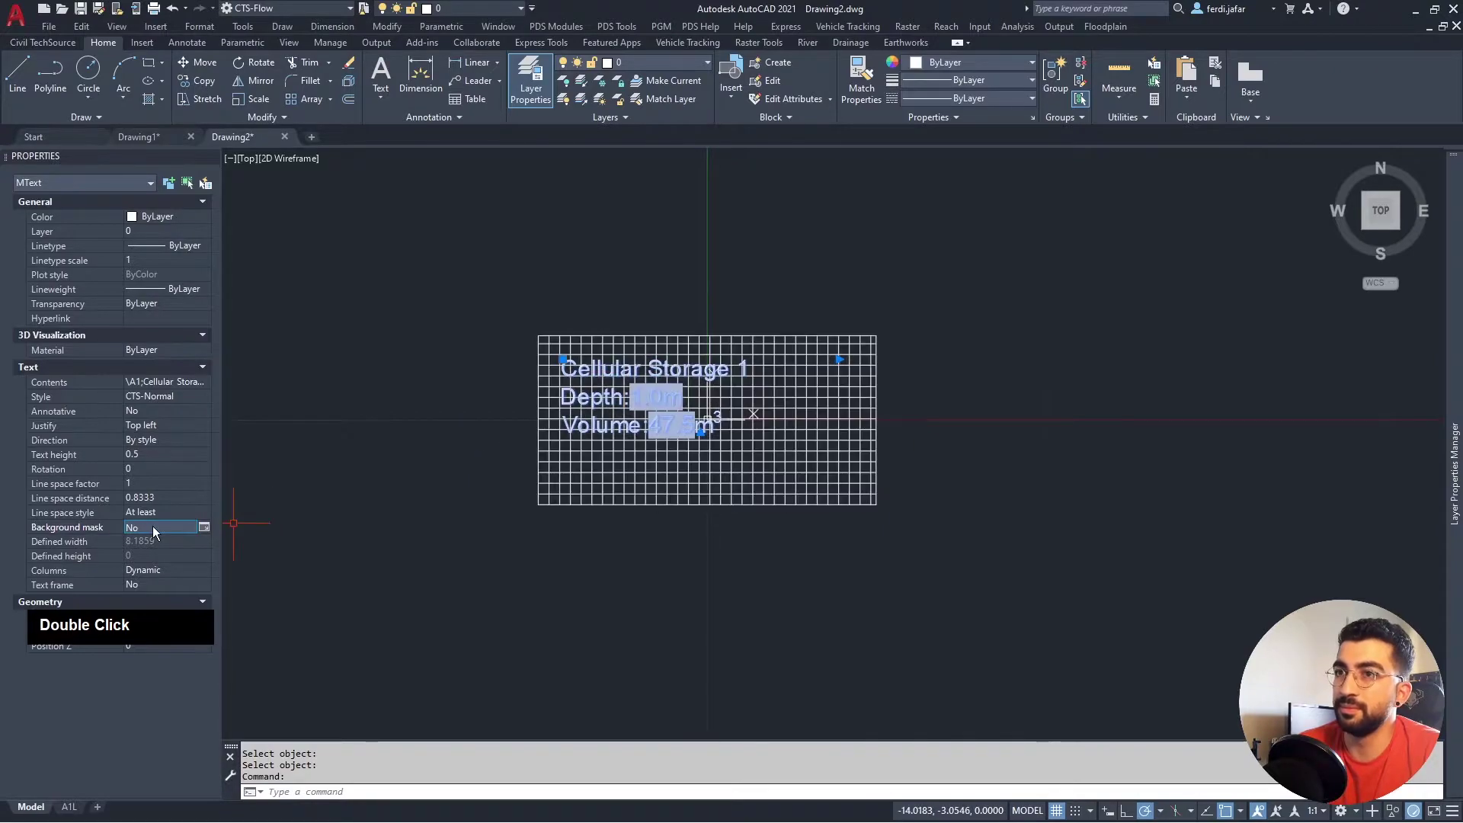
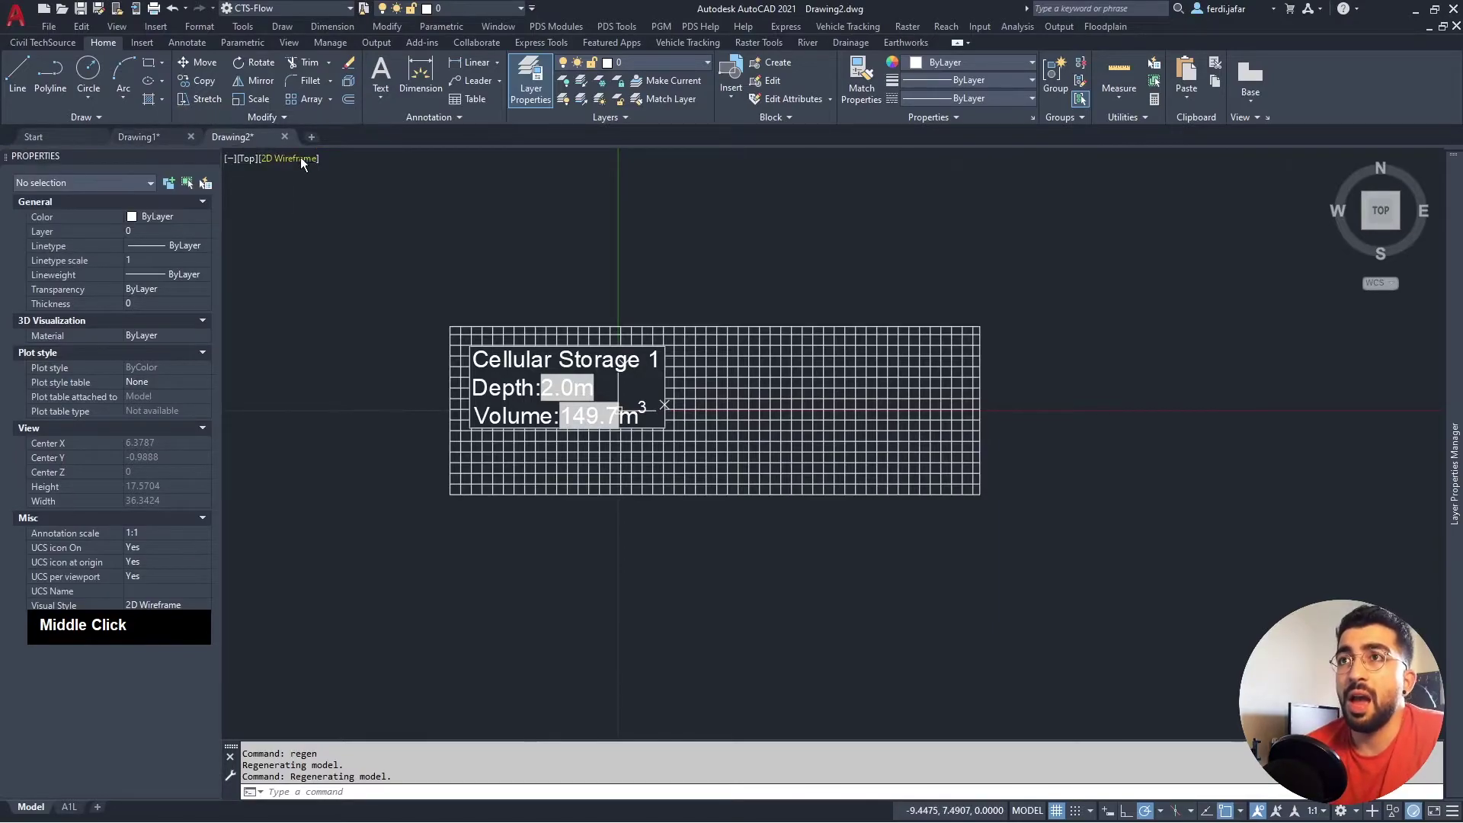
# Switch to the Civil TechSource and Drainage ribbon tabs and cancel the pending block insertion.
pyautogui.click(65, 48)
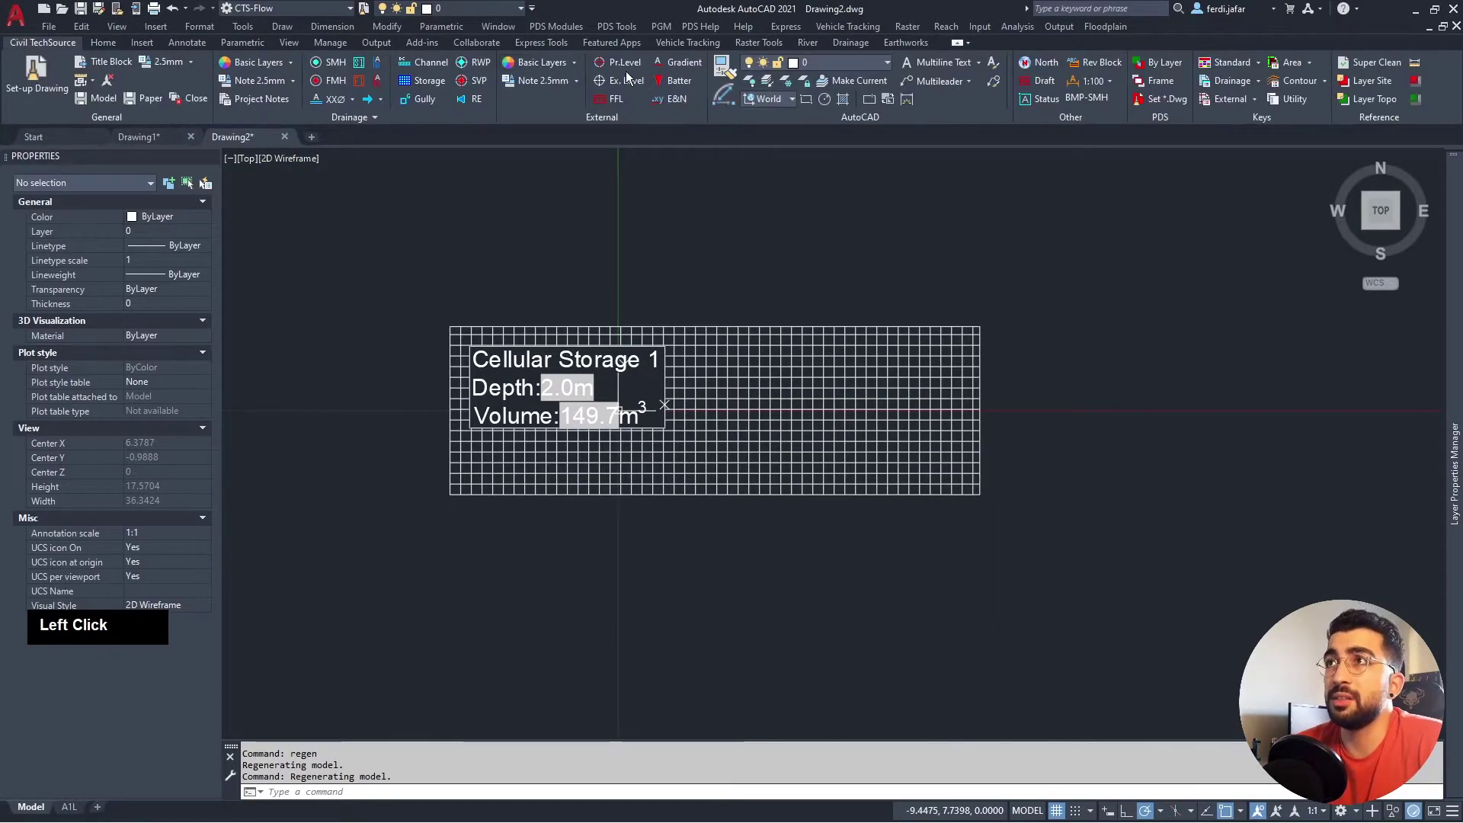
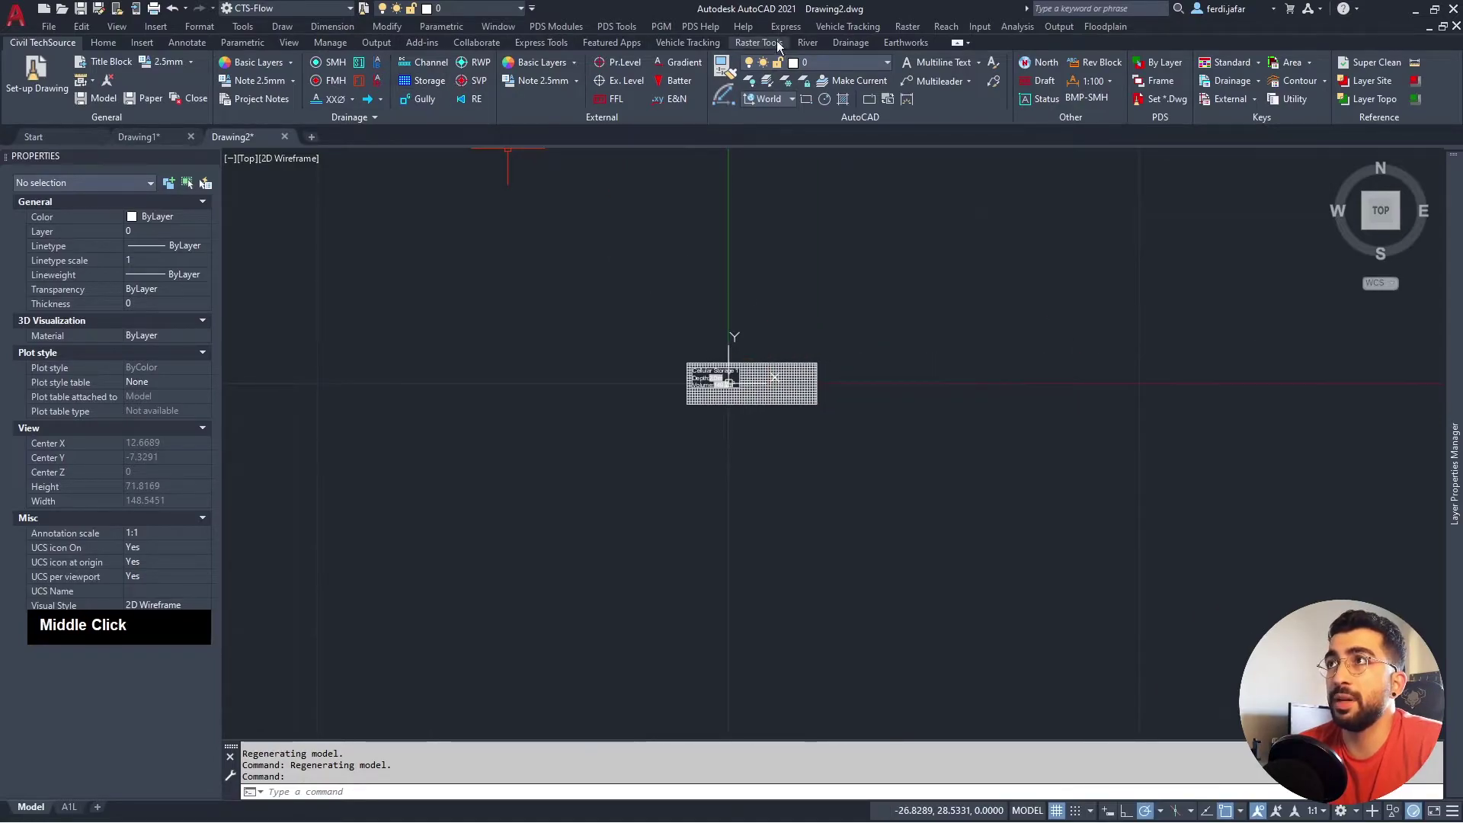
pyautogui.click(846, 45)
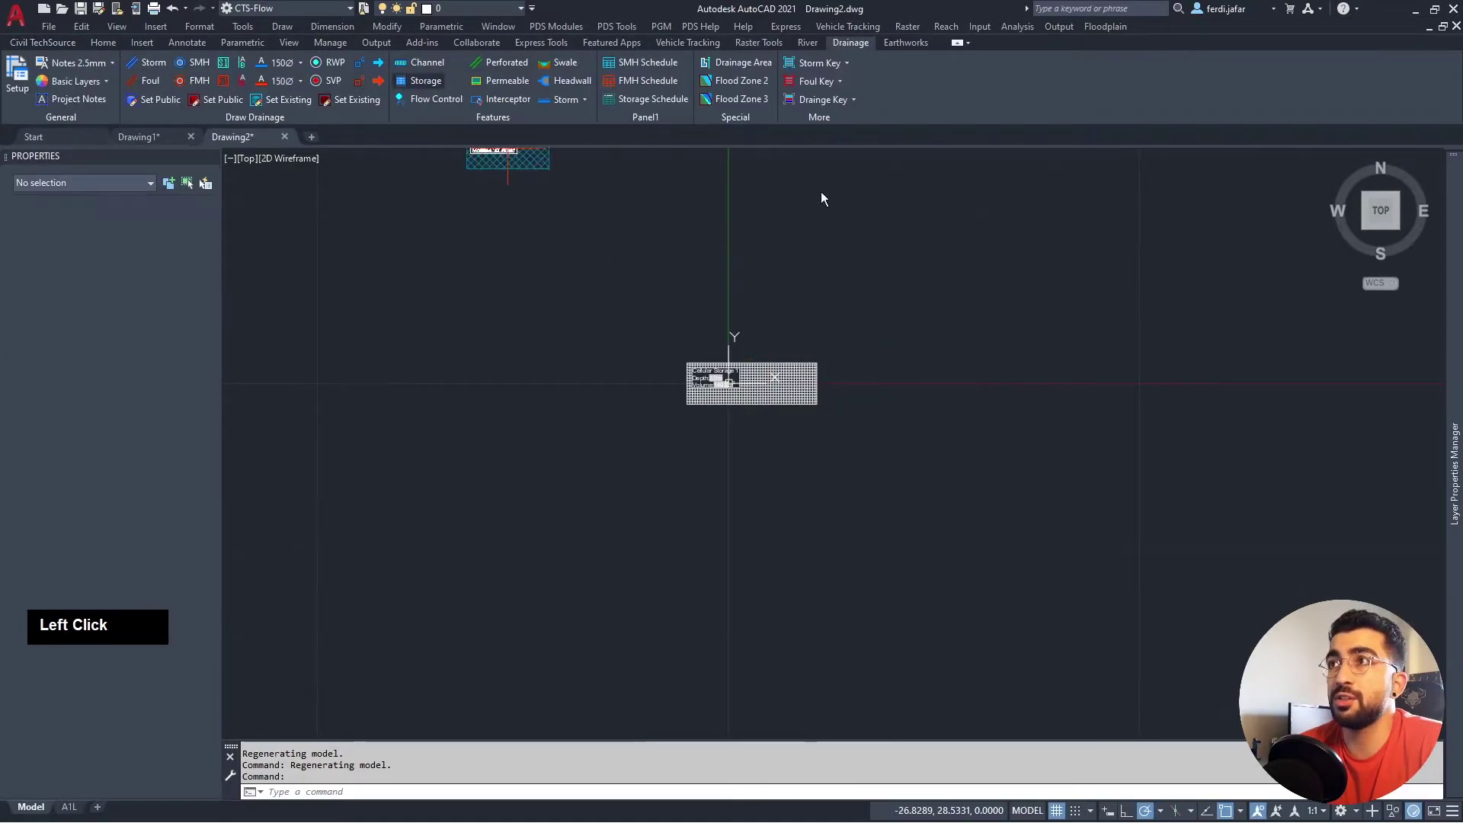
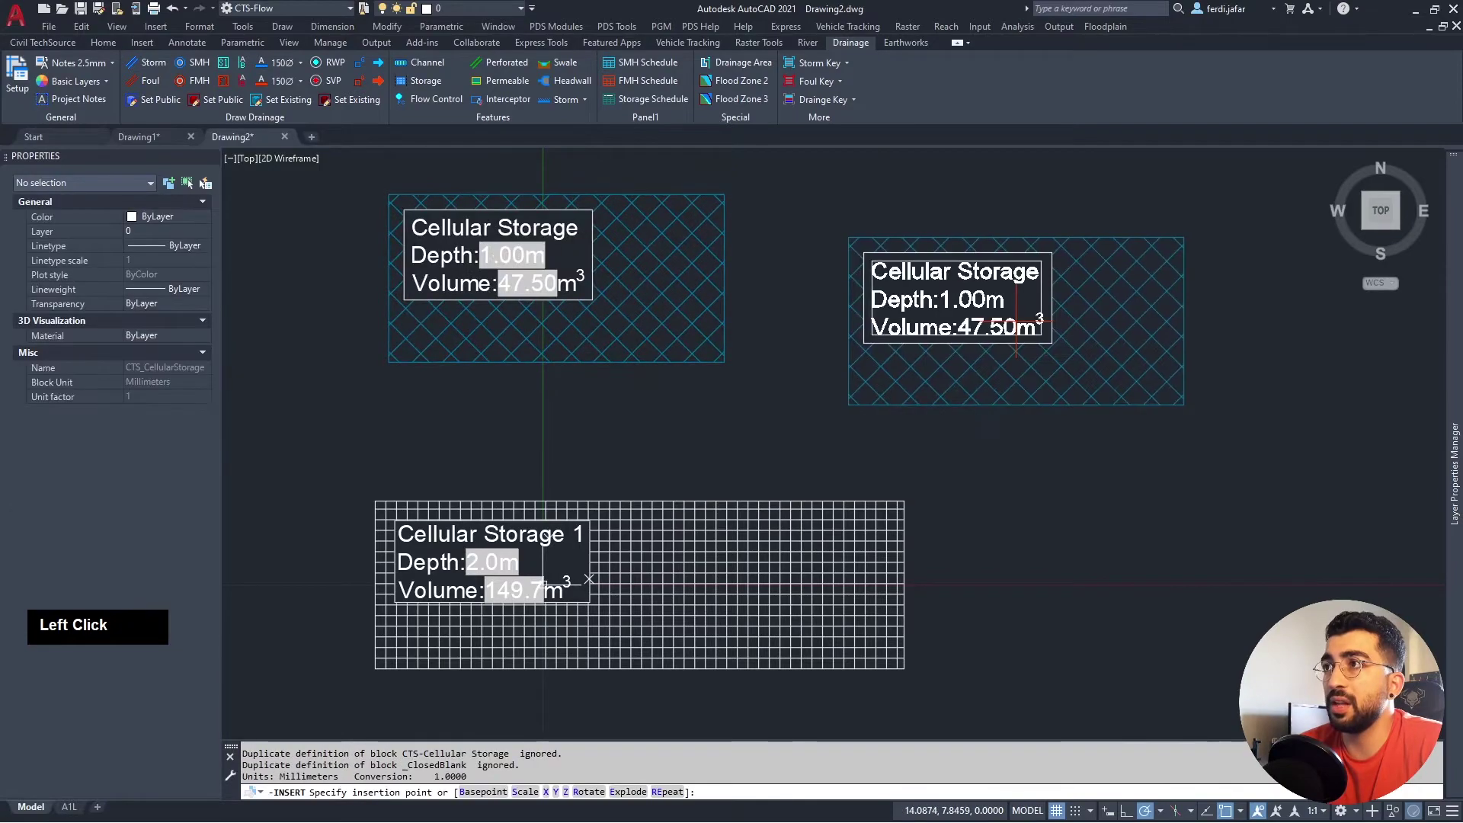
pyautogui.press('Escape')
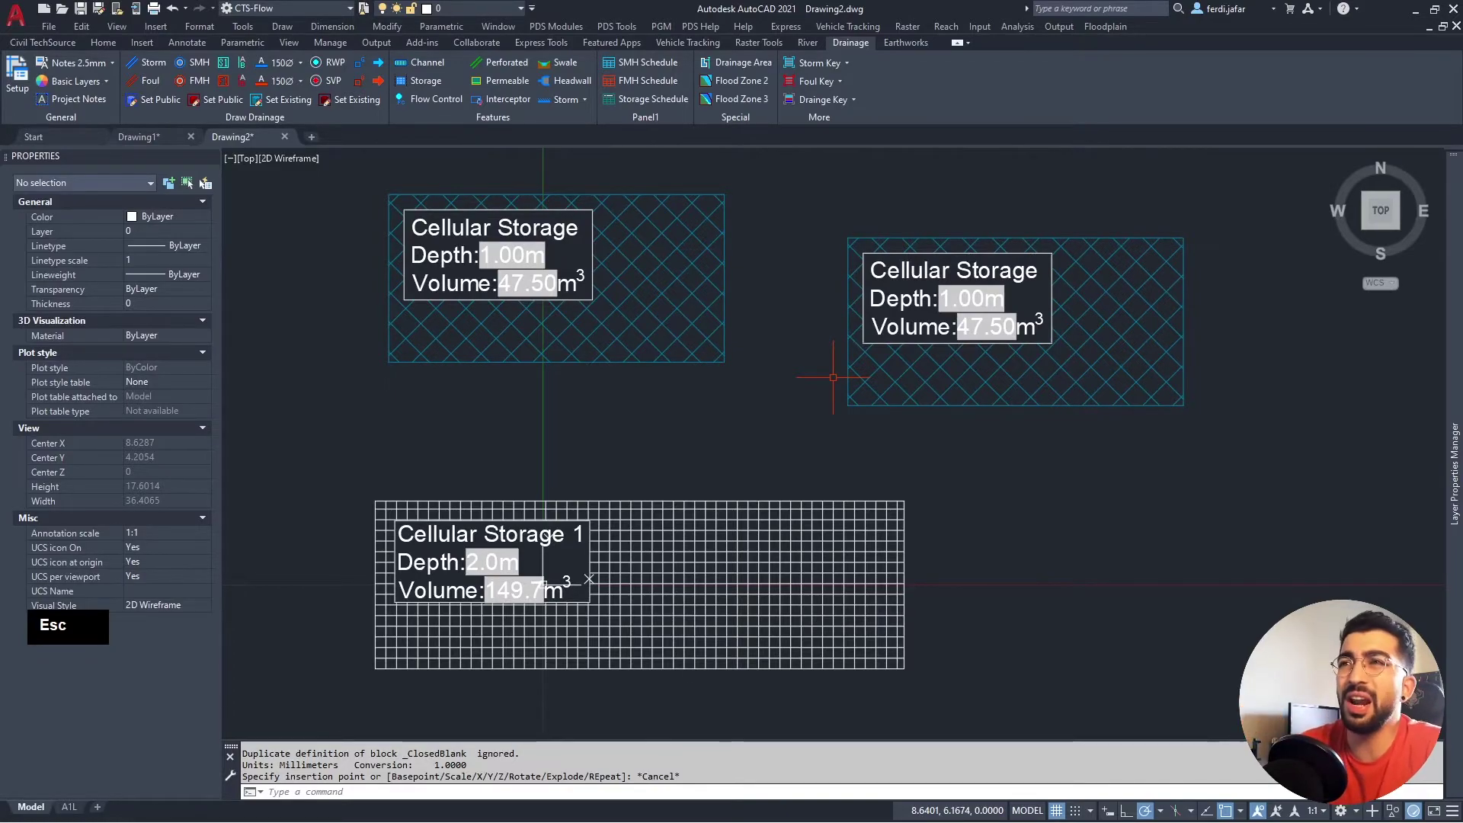
# Launch the Customize User Interface window with the CUI command.
pyautogui.write('cui')
pyautogui.write('cui')
pyautogui.press('Return')
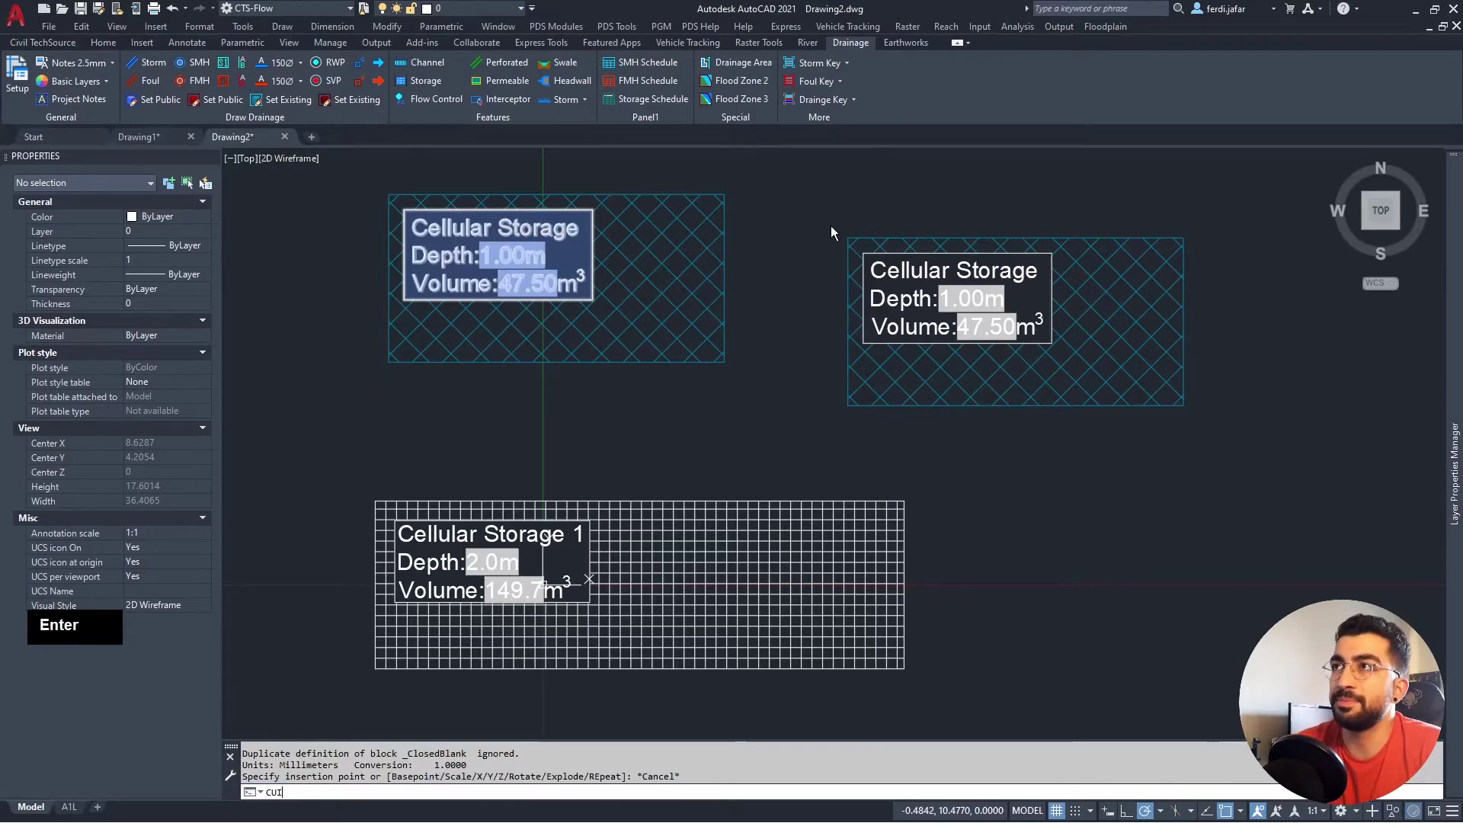
# Select CTS_CUI_DRAINAGE and expand its Ribbon tree to show the Drainage tab and panels.
pyautogui.click(836, 234)
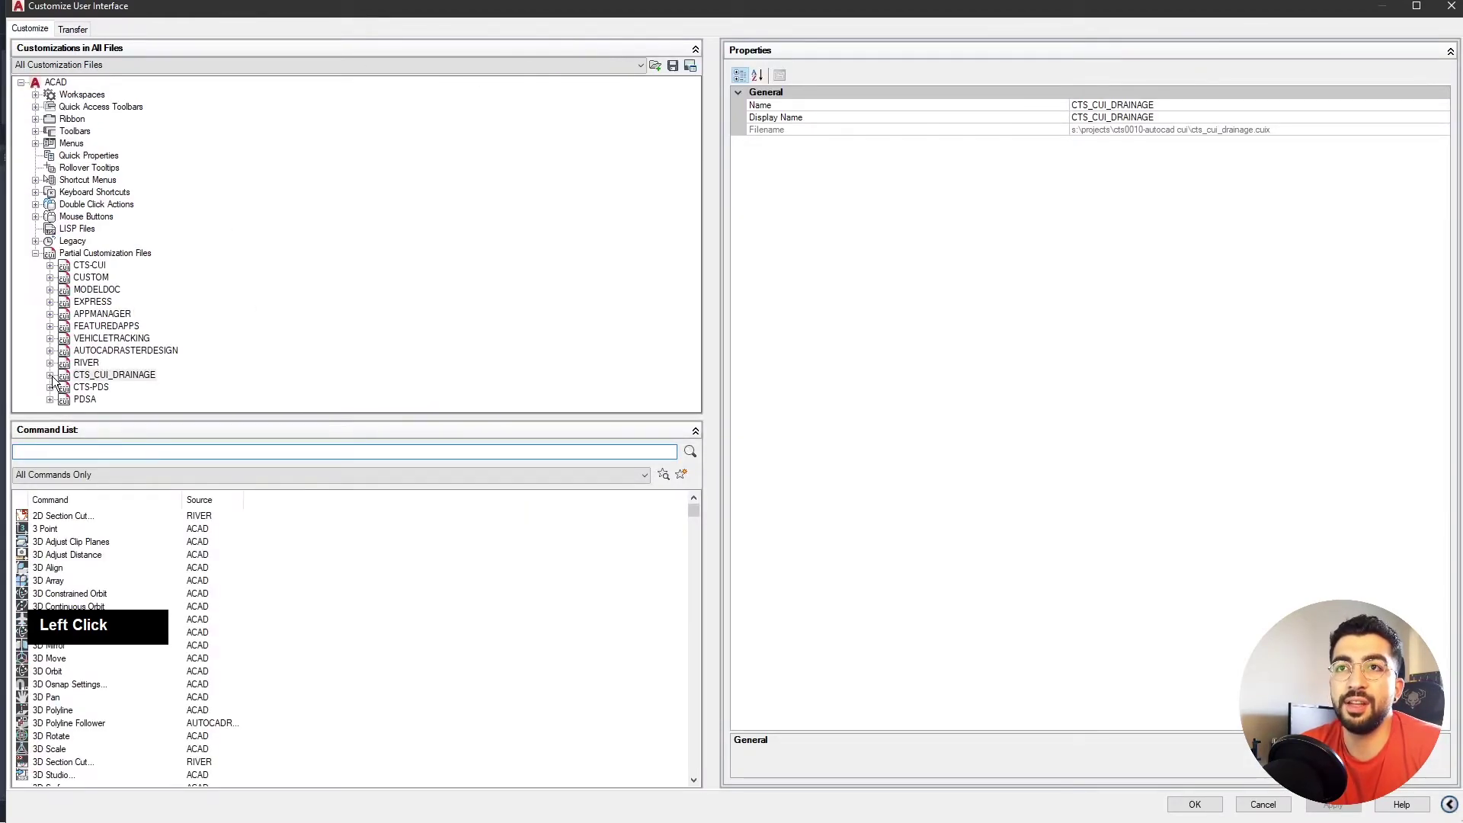
pyautogui.scroll(-3)
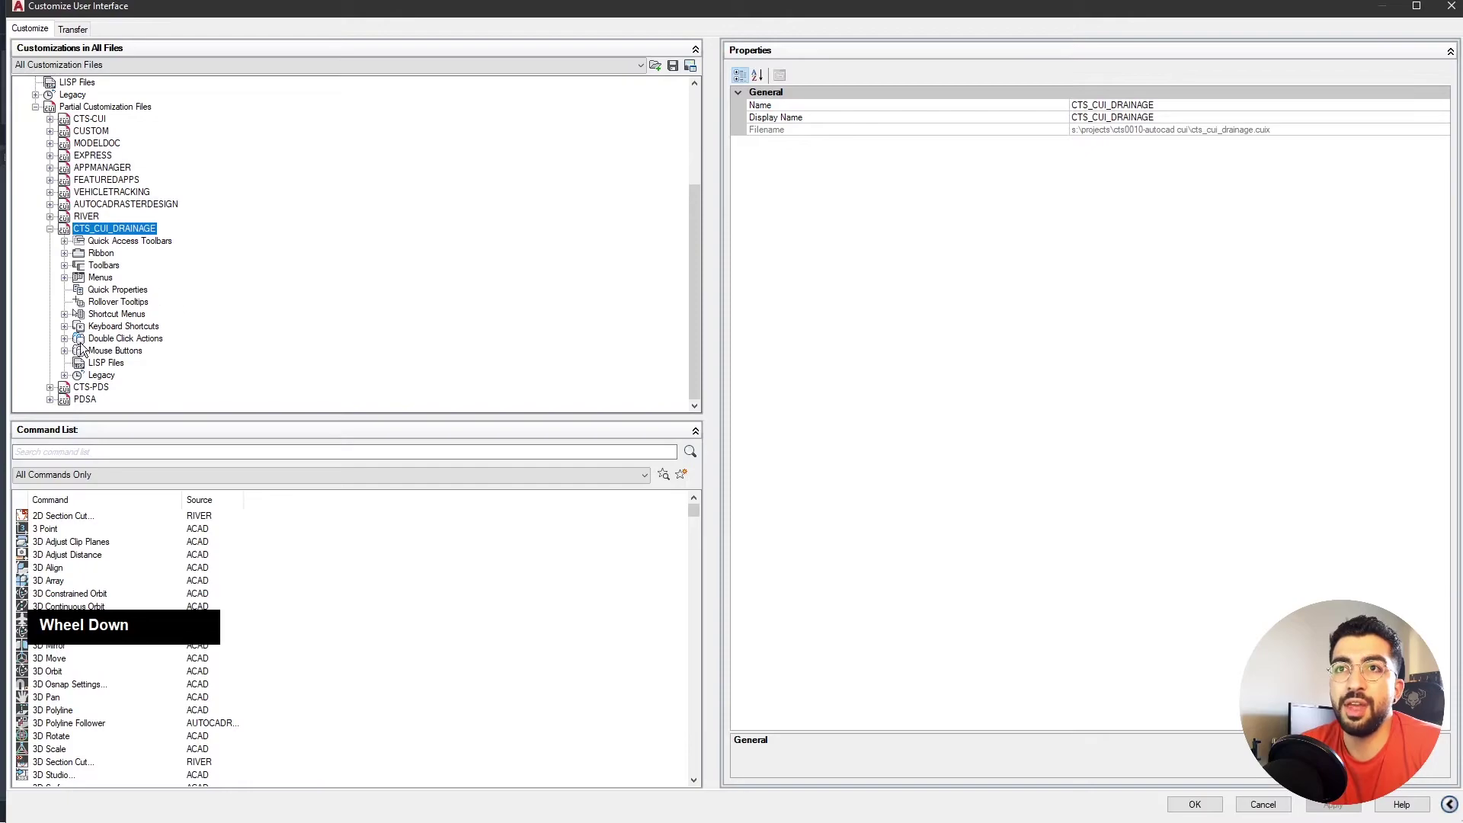
pyautogui.click(71, 259)
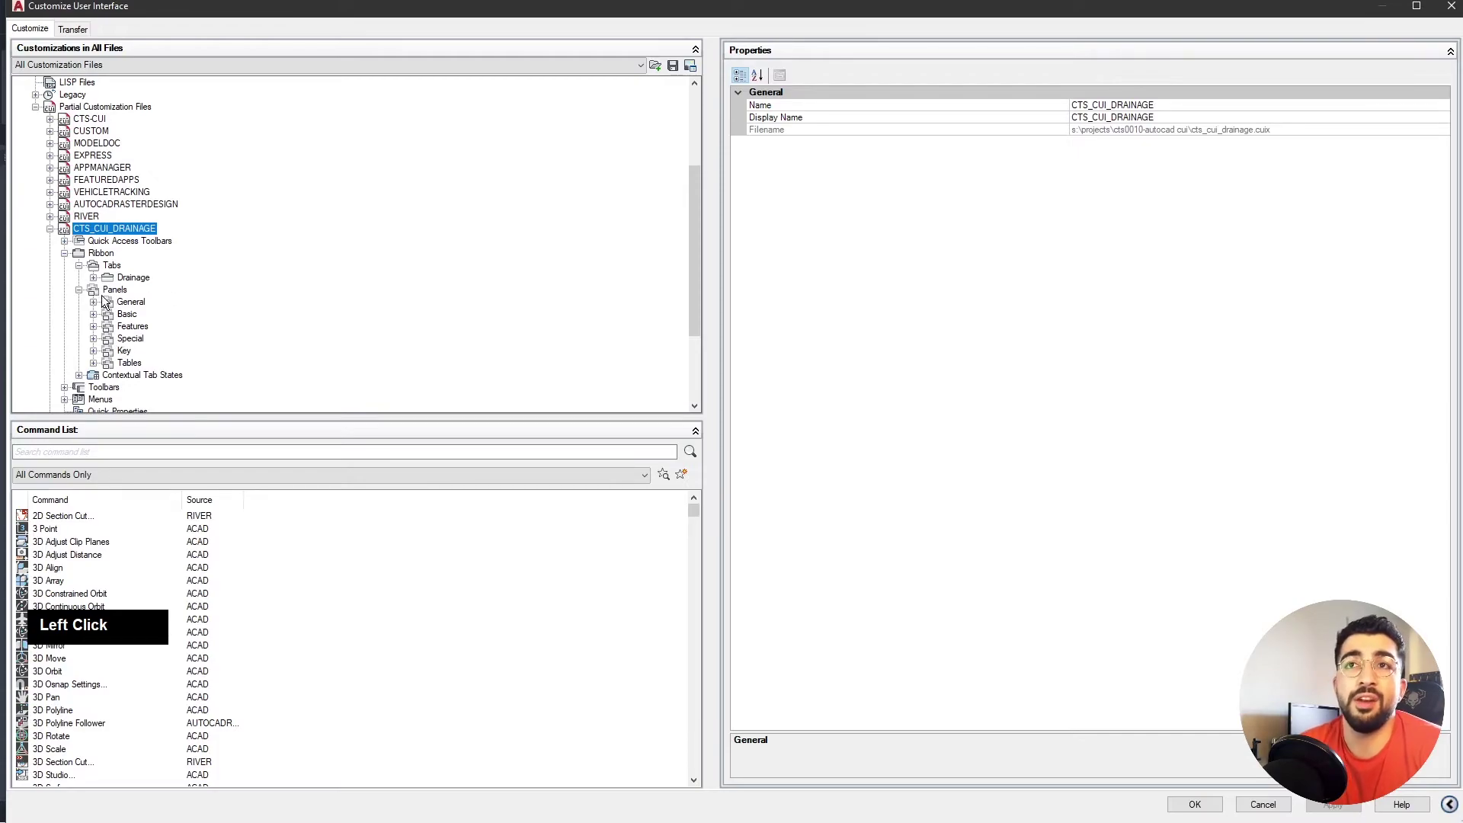
pyautogui.scroll(-3)
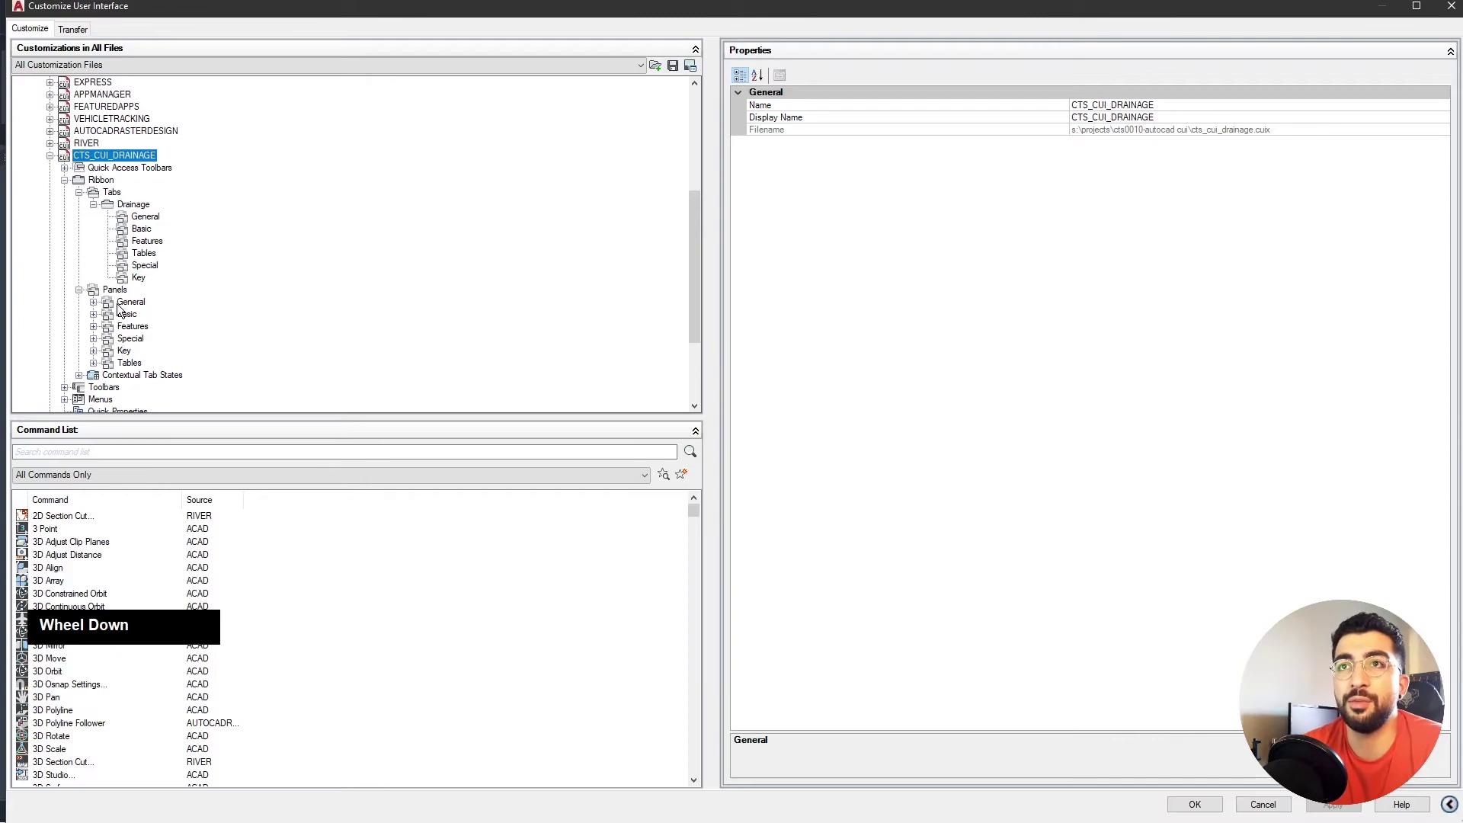
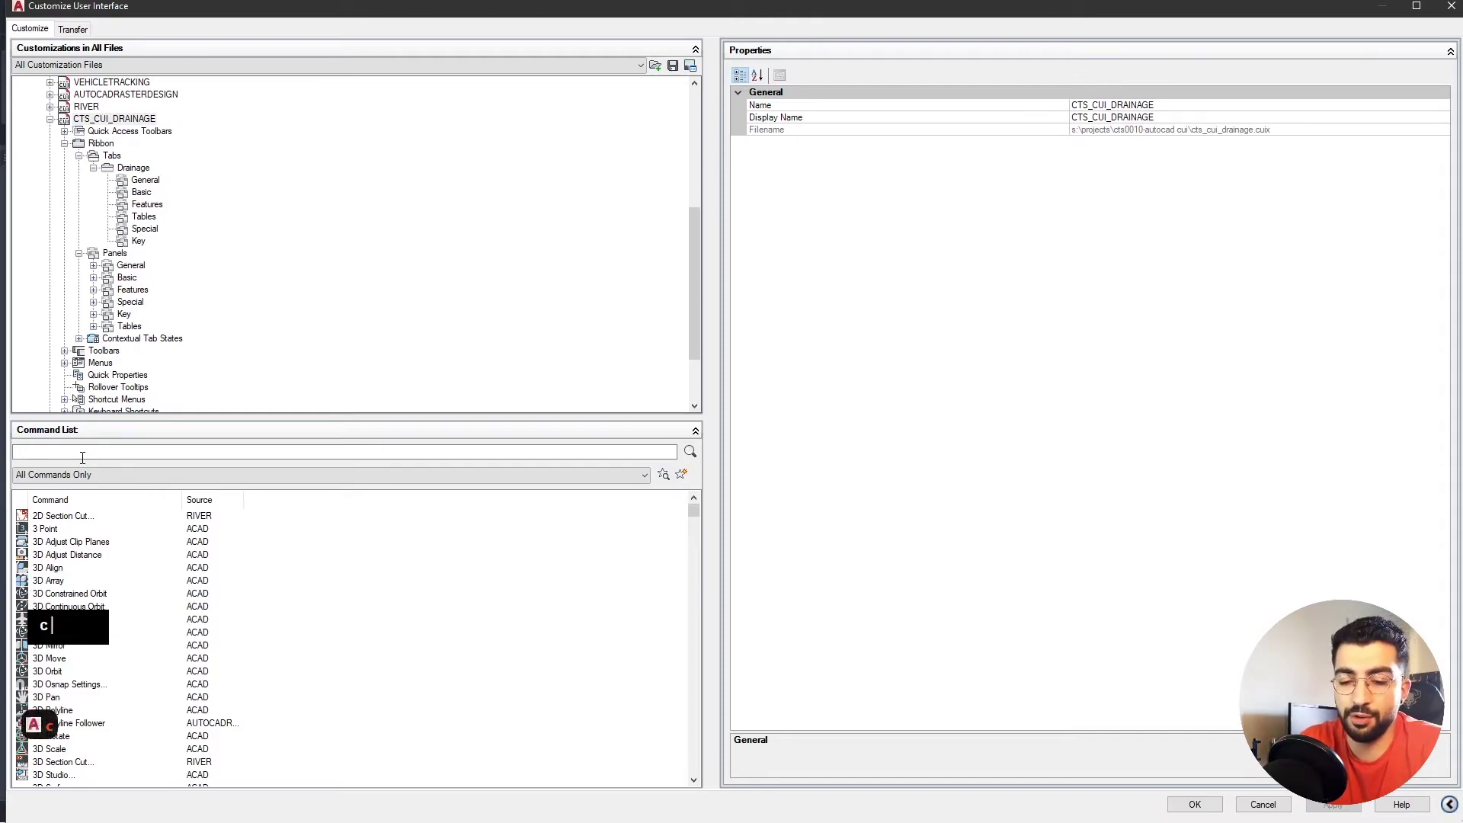
# Filter the command list by 'storage' and select D-Storm Cellular Storage to show its macro and button image.
pyautogui.write('ts')
pyautogui.press('BackSpace')
pyautogui.press('BackSpace')
pyautogui.press('BackSpace')
pyautogui.write('torage')
pyautogui.click(75, 520)
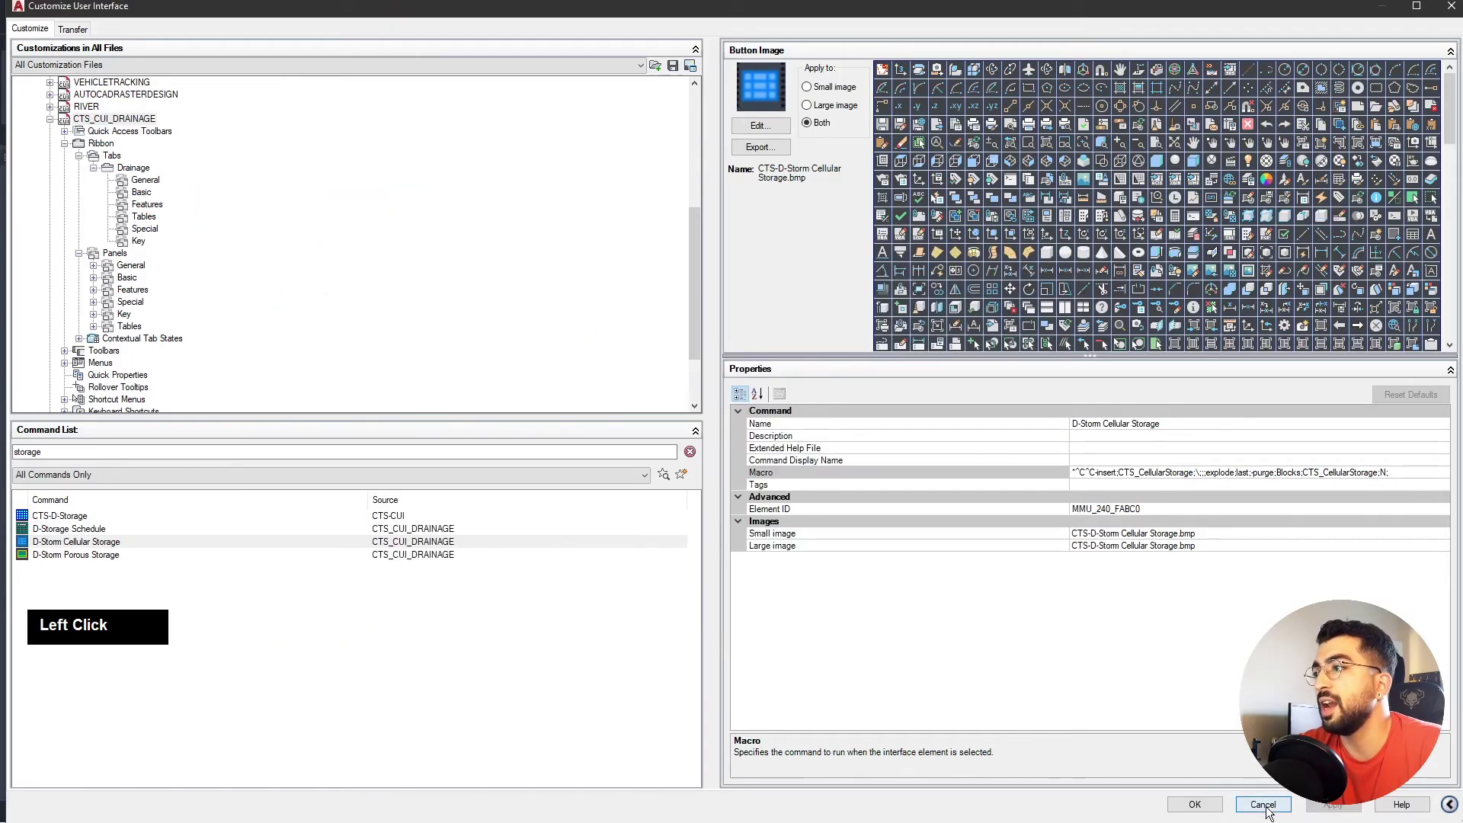
# Leave the CUI window, confirm the Blocks folder support path and open the CTS_CellularStorage drawing.
pyautogui.scroll(-3)
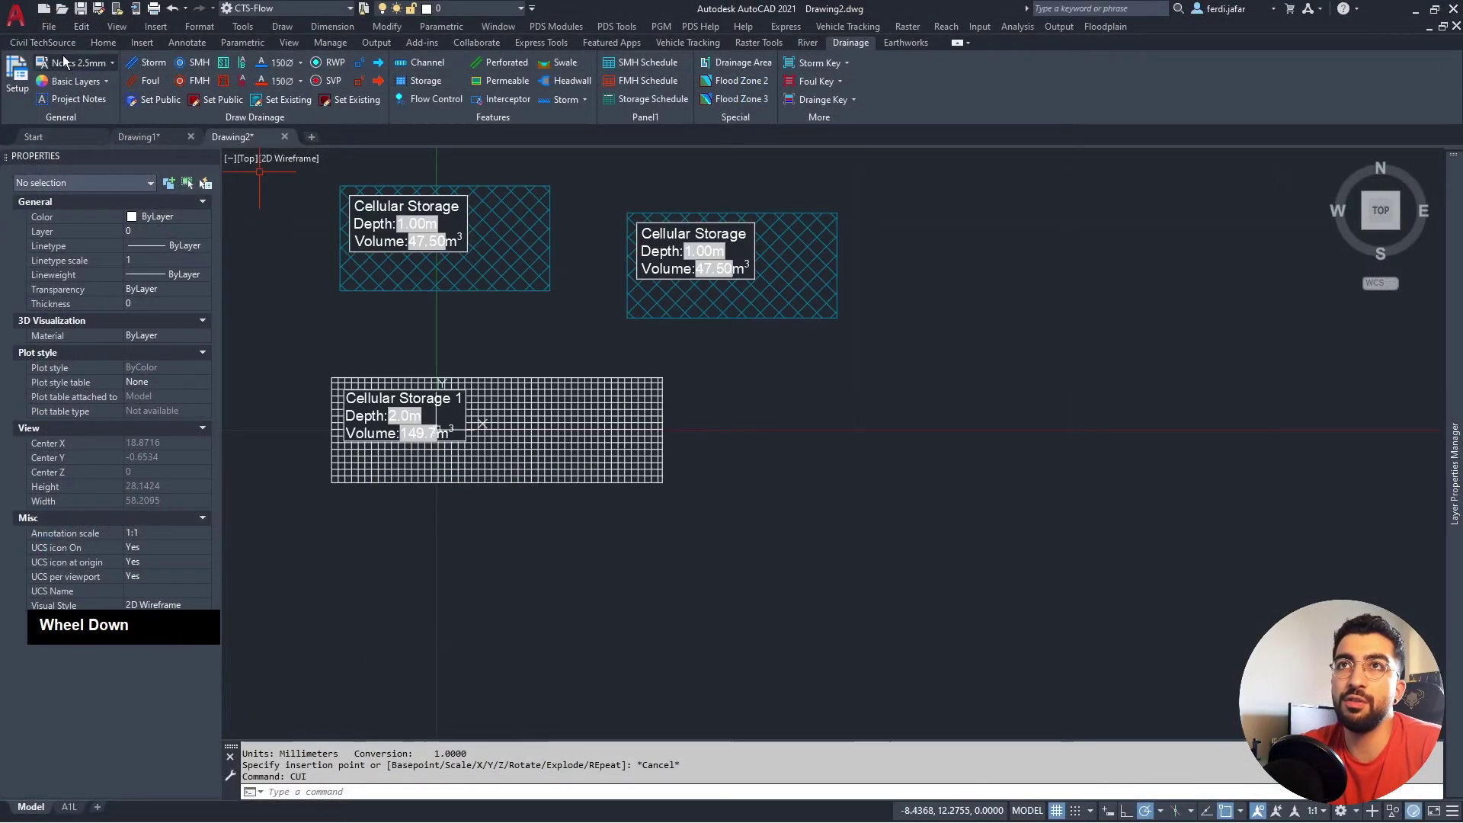
pyautogui.click(15, 23)
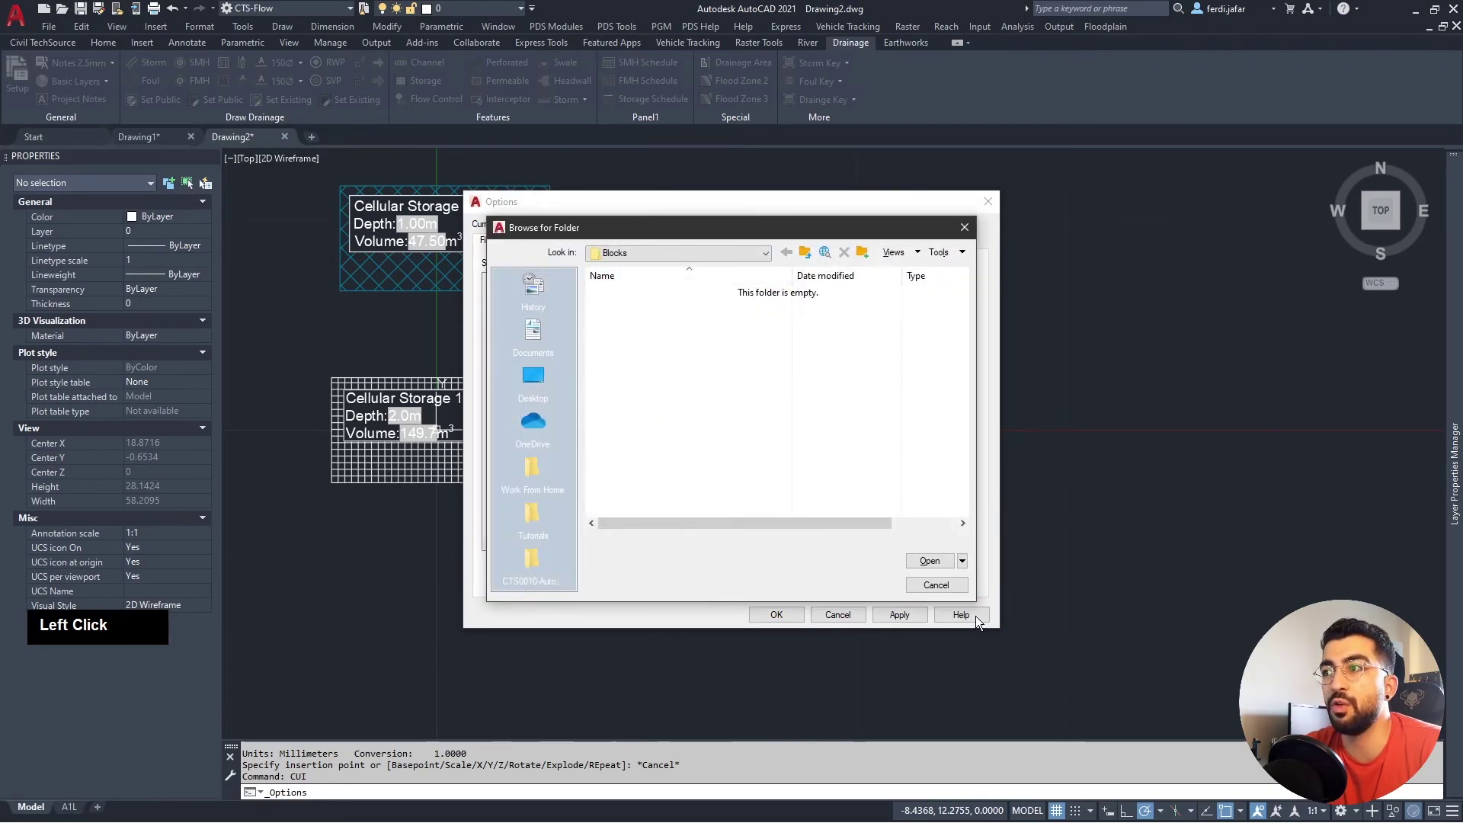
pyautogui.middleClick(850, 616)
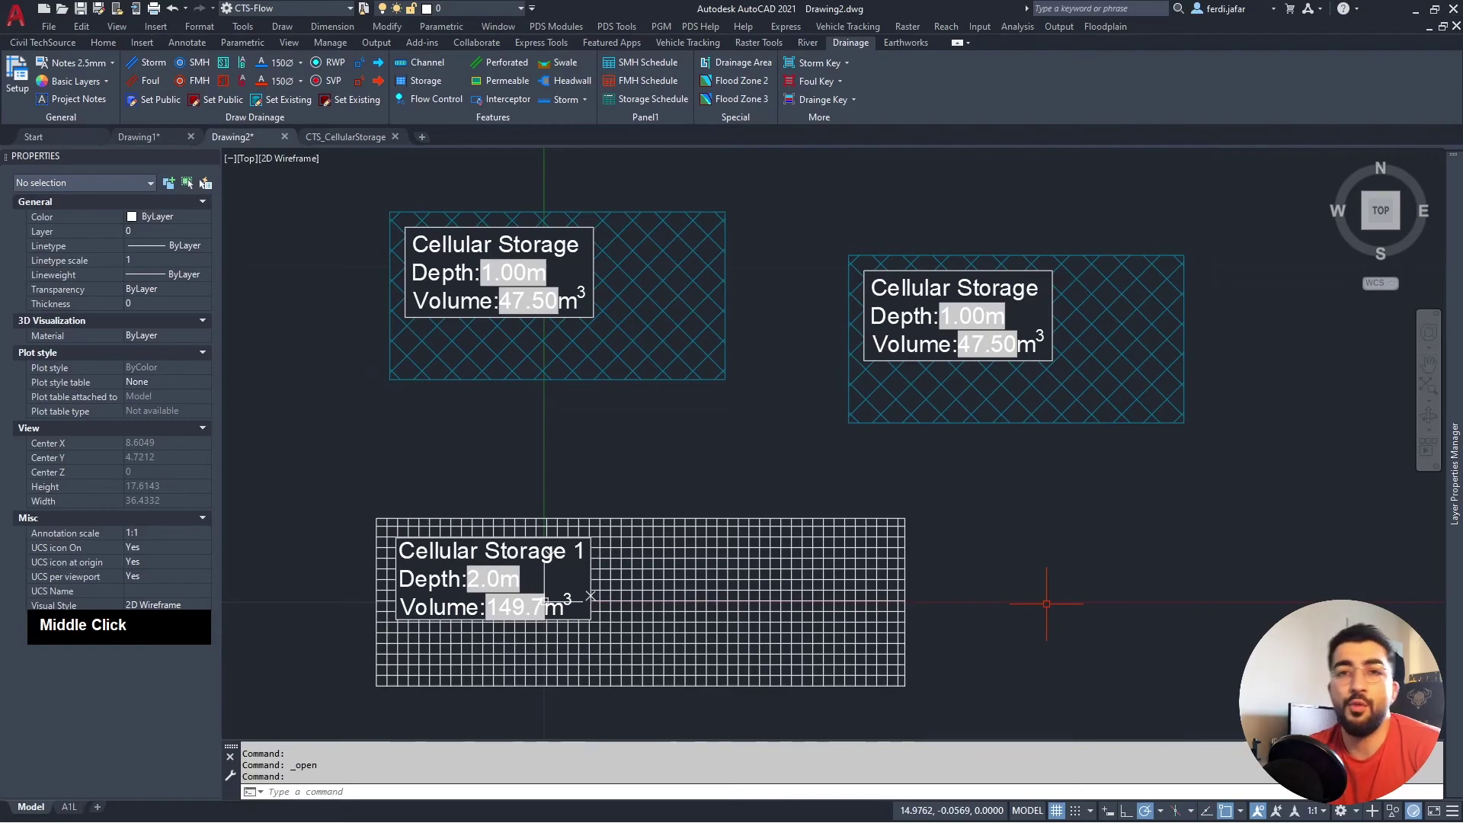